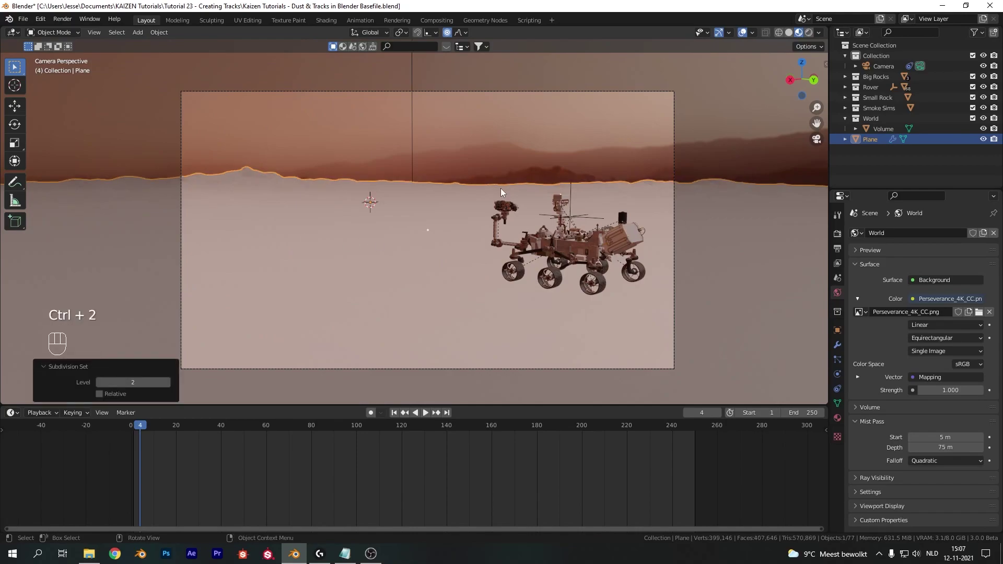
Step: Show the Plane's Subdivision modifier and preview a proportional vertex move in Edit Mode, then cancel it
{"action": "left_click", "coordinate": [843, 348]}
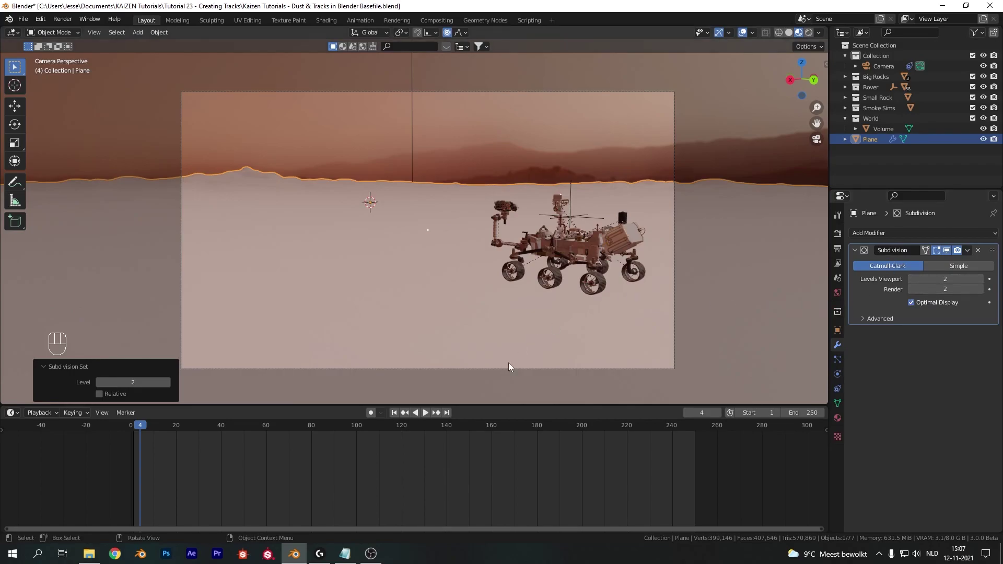
{"action": "key", "text": "Tab"}
{"action": "left_click_drag", "start_coordinate": [464, 39], "coordinate": [563, 103]}
{"action": "key", "text": "g"}
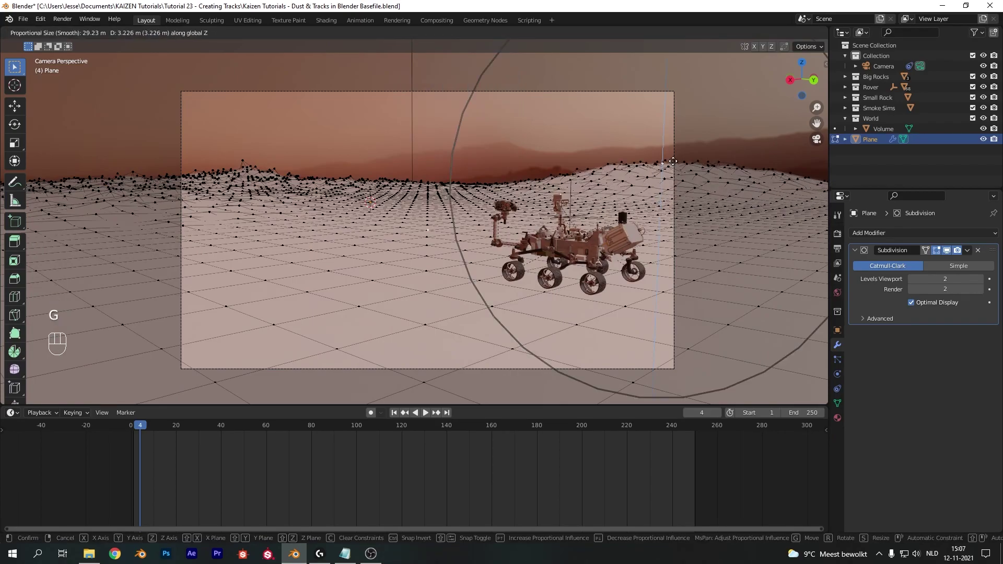
{"action": "key", "text": "g"}
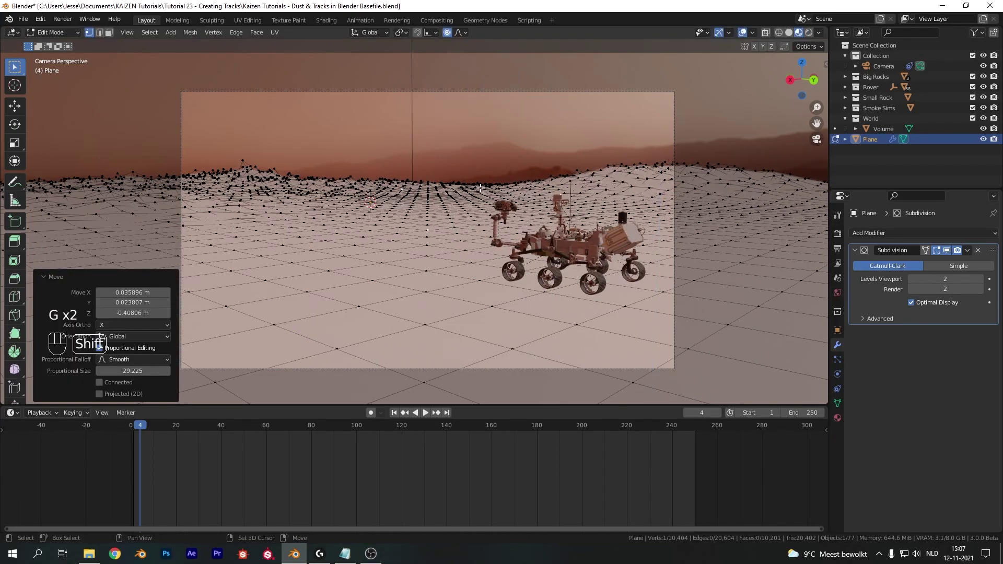
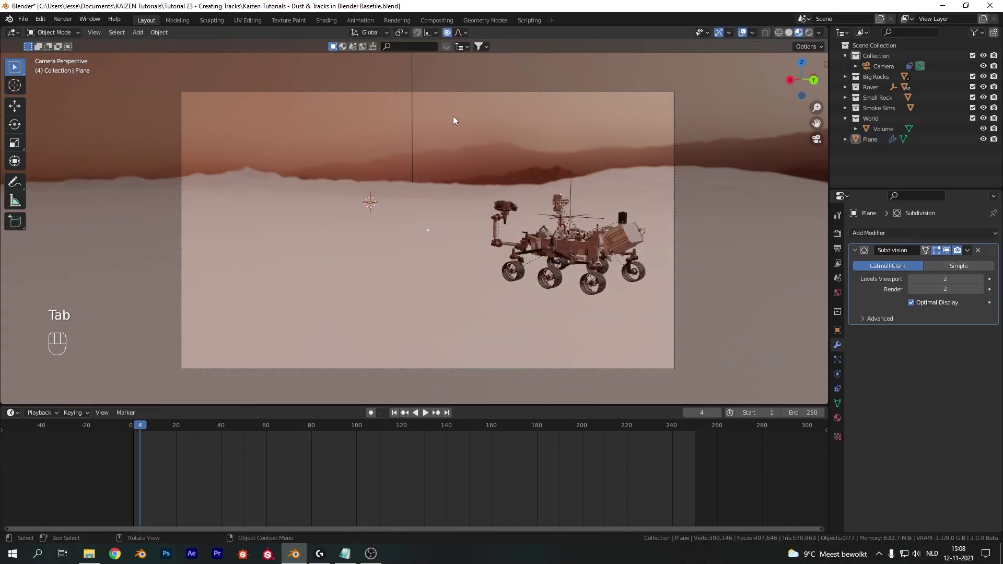
Step: Inspect the ground plane's weight map from top view, then return to the camera view
{"action": "key", "text": "KP_7"}
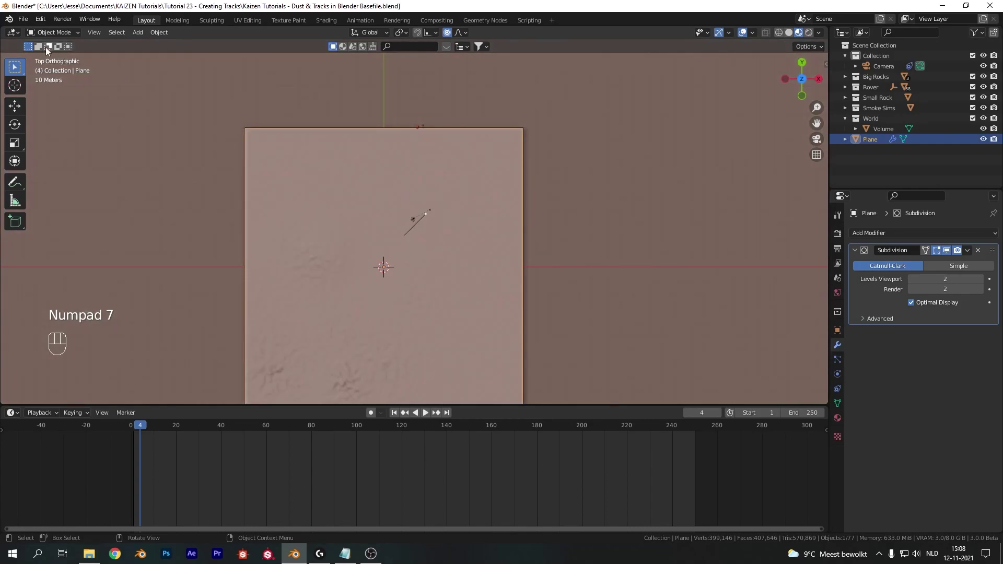
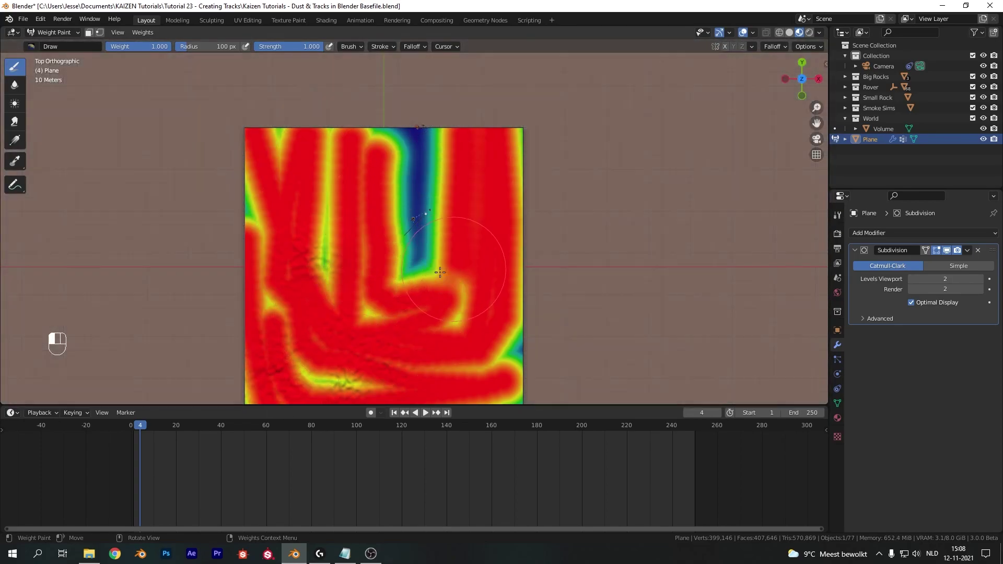
{"action": "key", "text": "KP_0"}
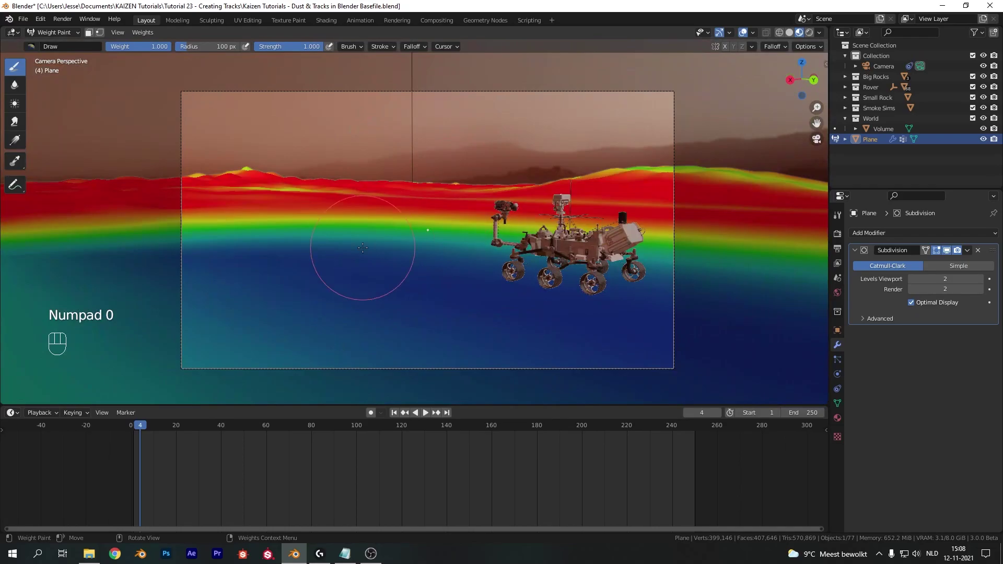
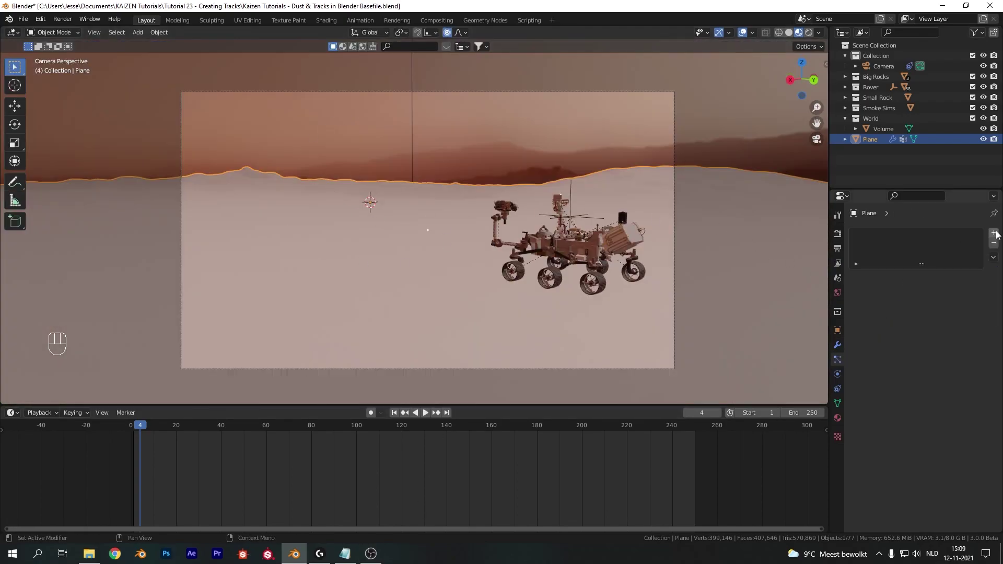
Step: Add particle systems to the Plane and make the Big system active
{"action": "left_click_drag", "start_coordinate": [1001, 234], "coordinate": [908, 238]}
{"action": "left_click", "coordinate": [887, 240]}
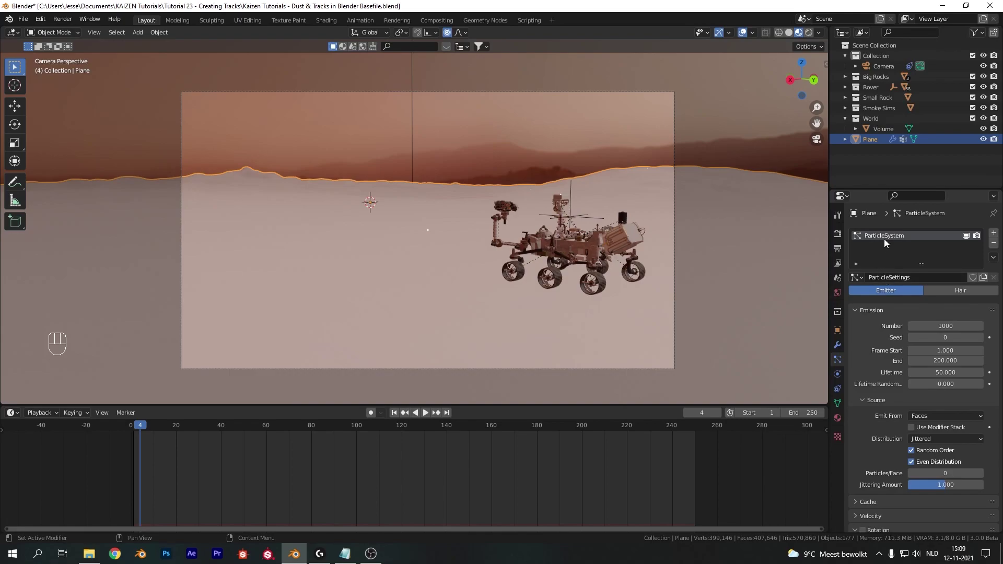
{"action": "left_click_drag", "start_coordinate": [889, 241], "coordinate": [923, 236]}
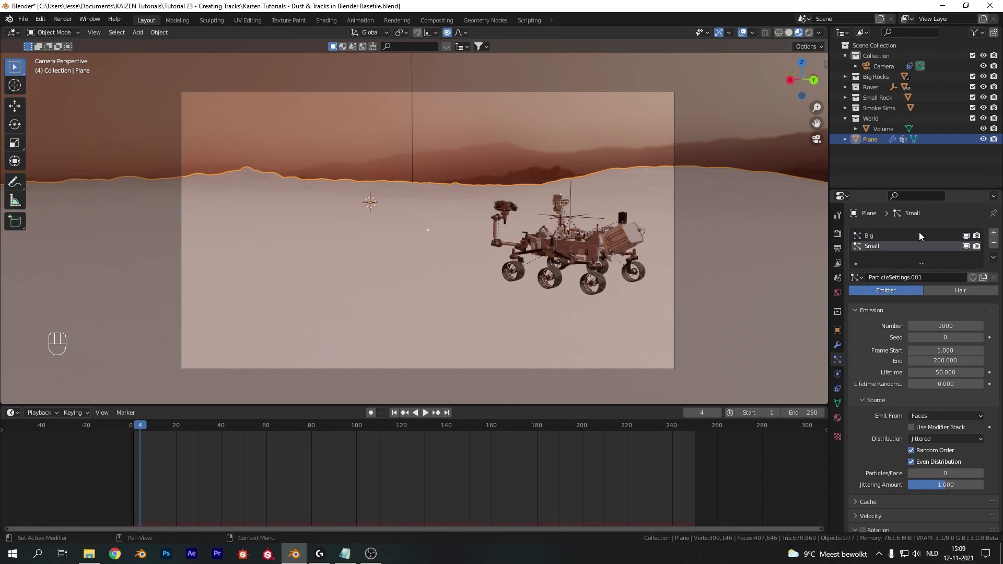
{"action": "left_click", "coordinate": [914, 223]}
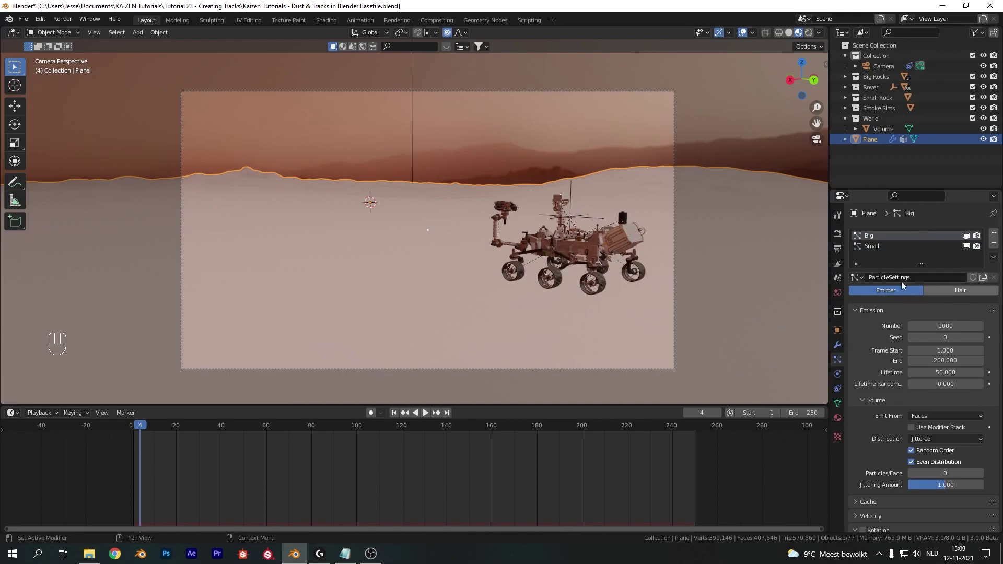
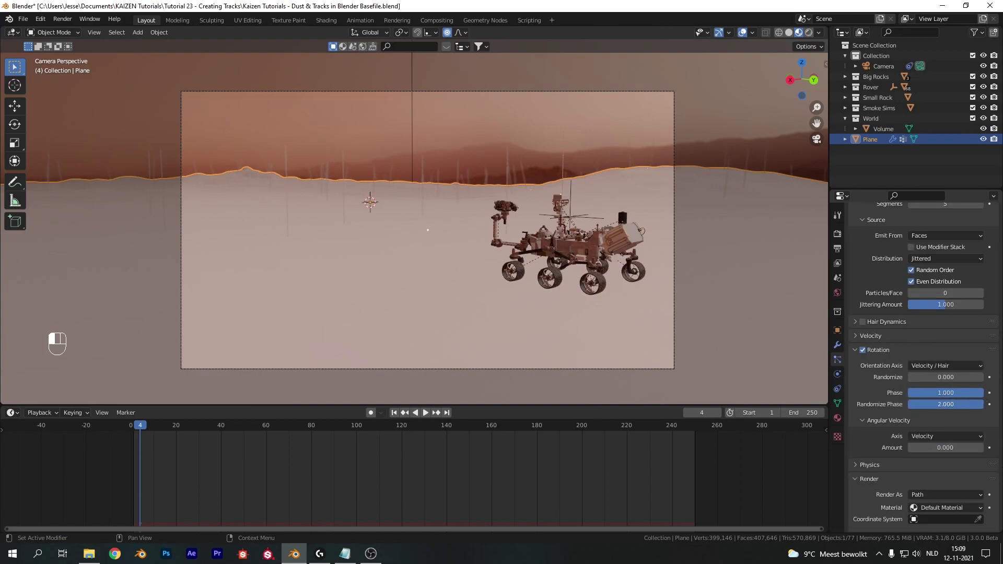
Step: Set the Big system to scatter 150 rock instances from the collection with seed 27
{"action": "left_click_drag", "start_coordinate": [941, 393], "coordinate": [917, 445]}
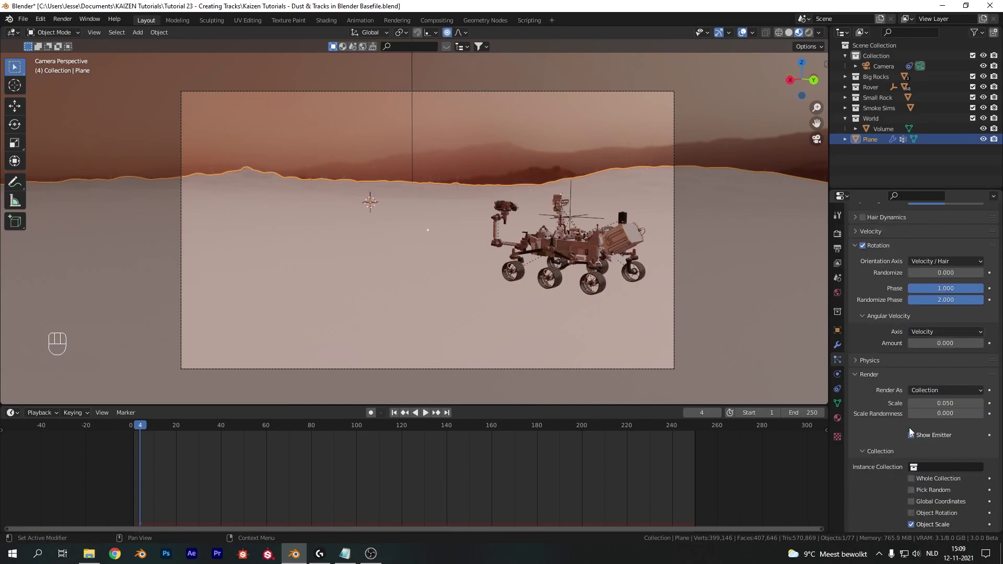
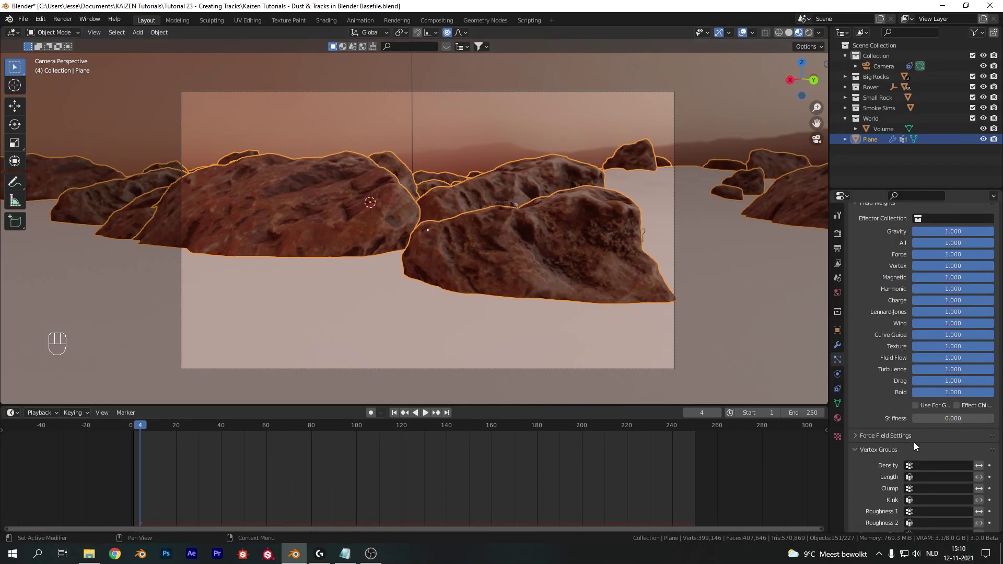
{"action": "left_click_drag", "start_coordinate": [910, 467], "coordinate": [895, 362]}
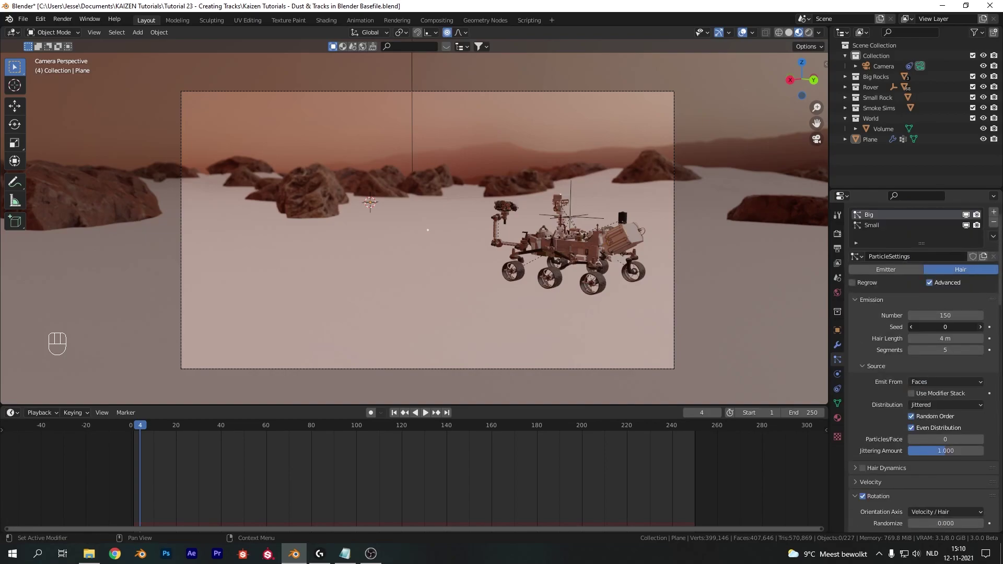
{"action": "left_click", "coordinate": [983, 331]}
{"action": "double_click", "coordinate": [983, 331]}
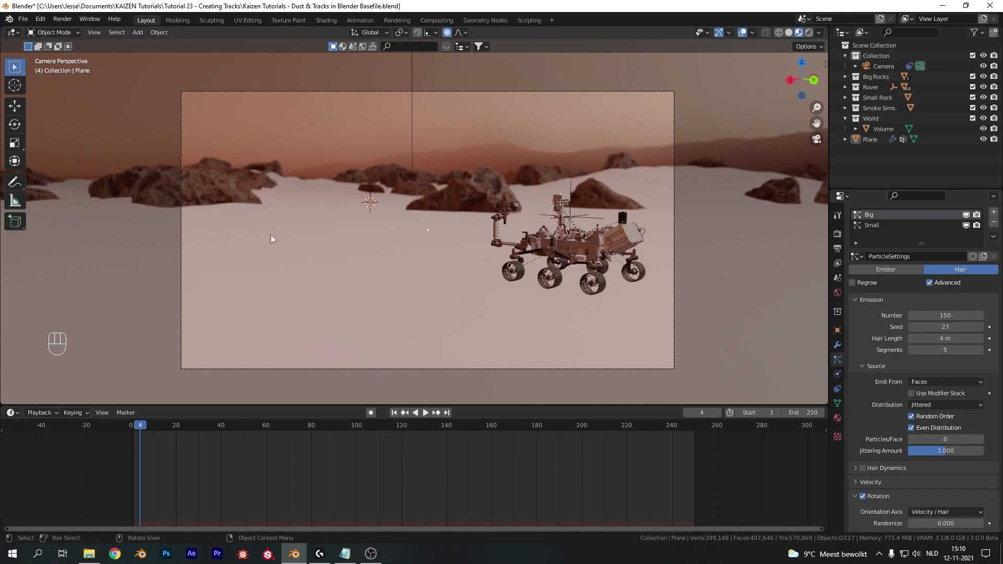
Step: Switch the Small system to hair particles scattering small rocks over the ground
{"action": "left_click", "coordinate": [879, 232]}
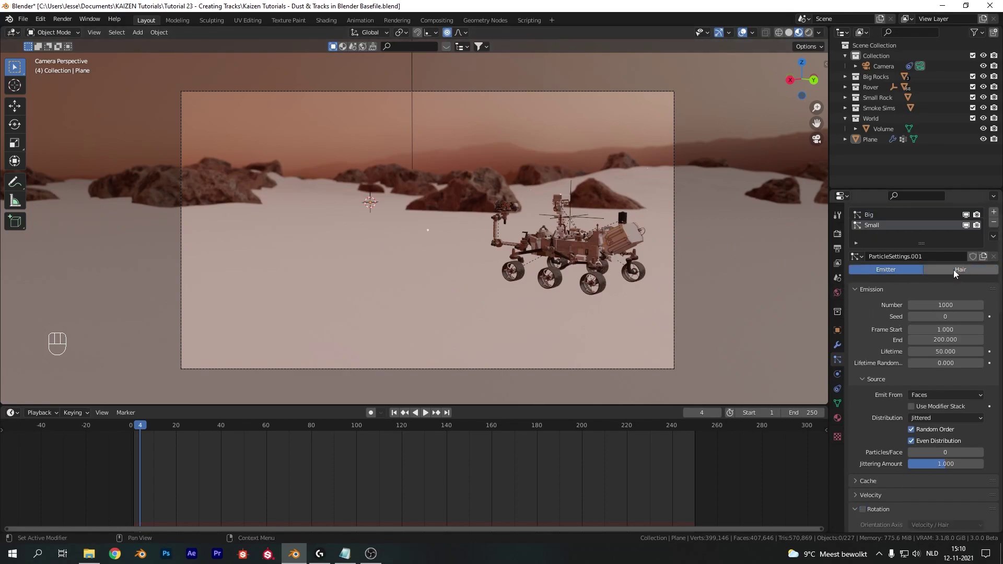
{"action": "left_click", "coordinate": [957, 275]}
{"action": "left_click_drag", "start_coordinate": [938, 304], "coordinate": [938, 319]}
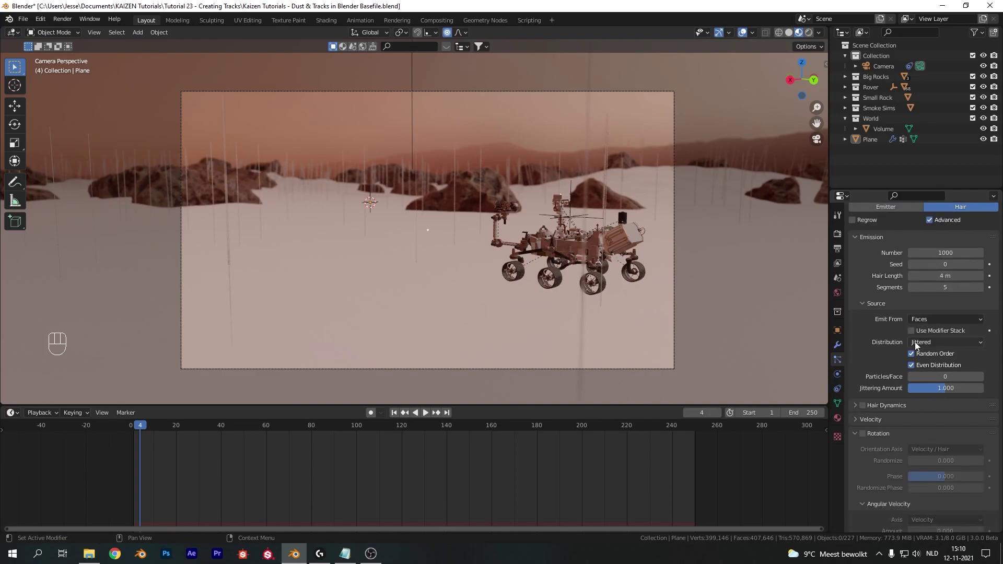
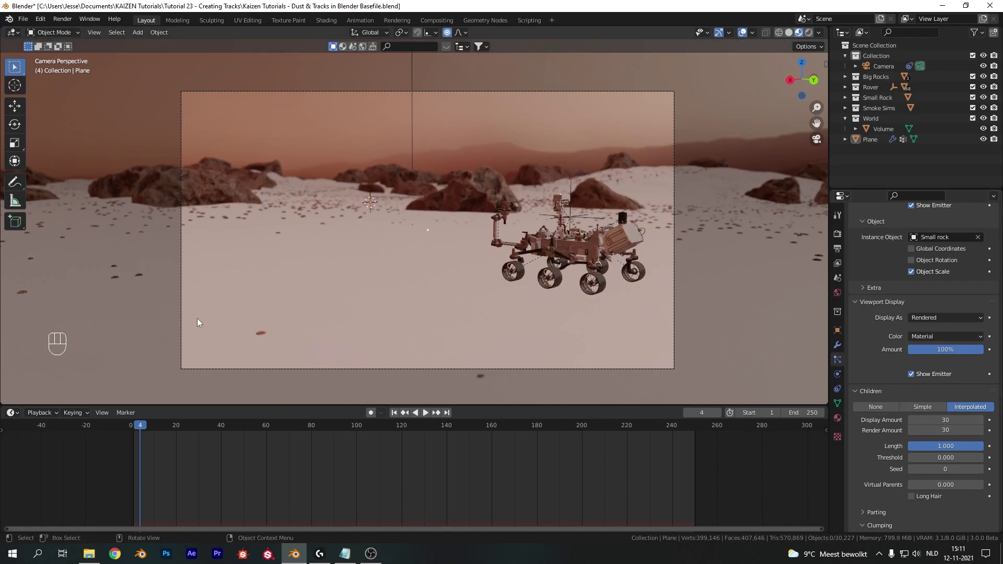
Step: View the scattered rocks from above and zoom in on the rock-free track strip
{"action": "key", "text": "KP_7"}
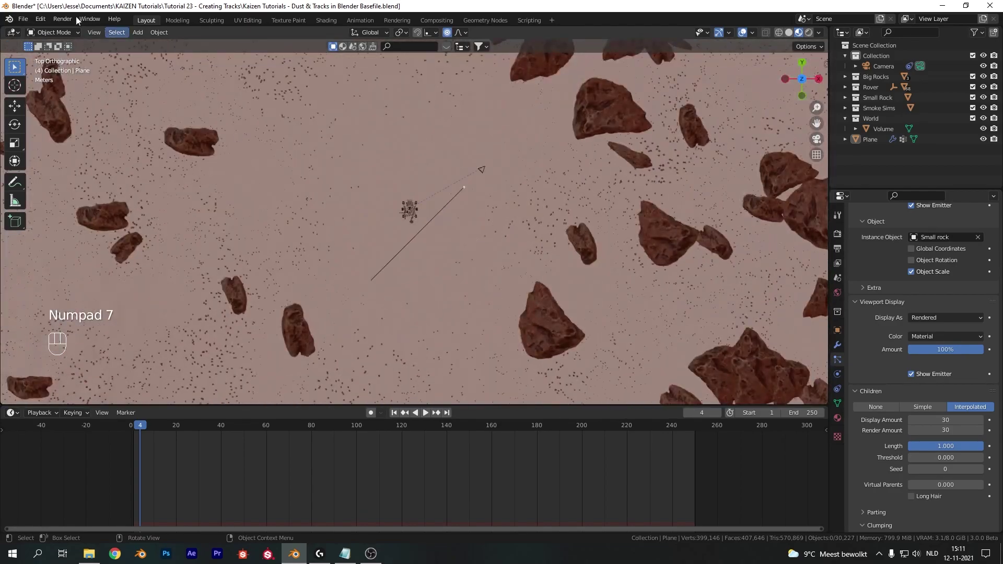
{"action": "left_click_drag", "start_coordinate": [48, 56], "coordinate": [448, 286]}
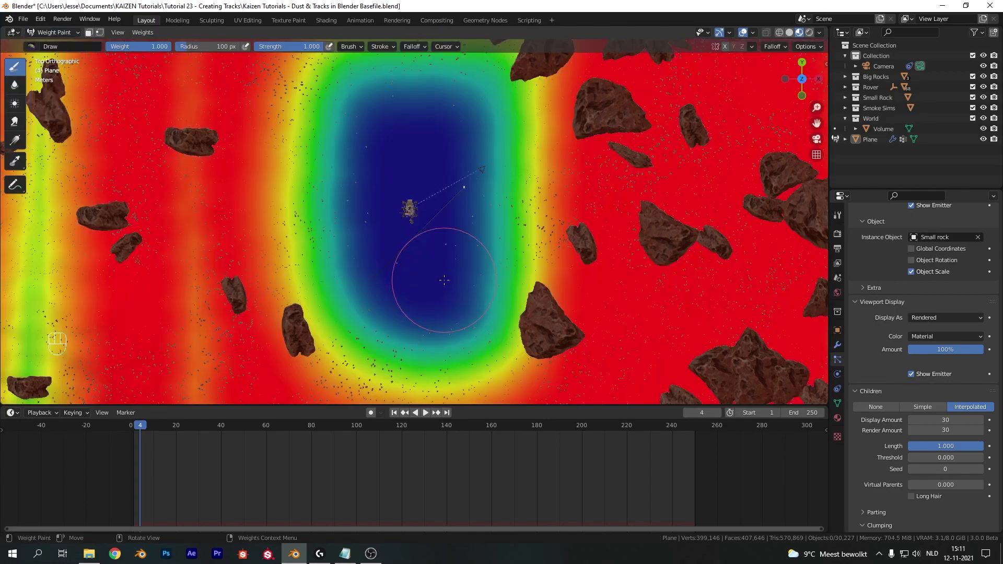
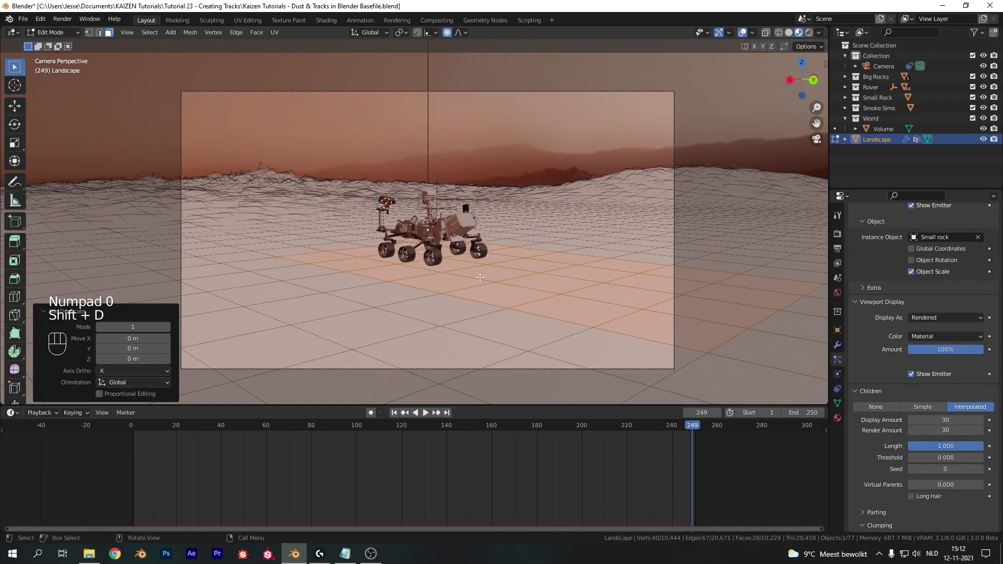
Step: Separate the ground patch under the rover into its own object named 'tracks'
{"action": "key", "text": "p"}
{"action": "key", "text": "Tab"}
{"action": "double_click", "coordinate": [882, 153]}
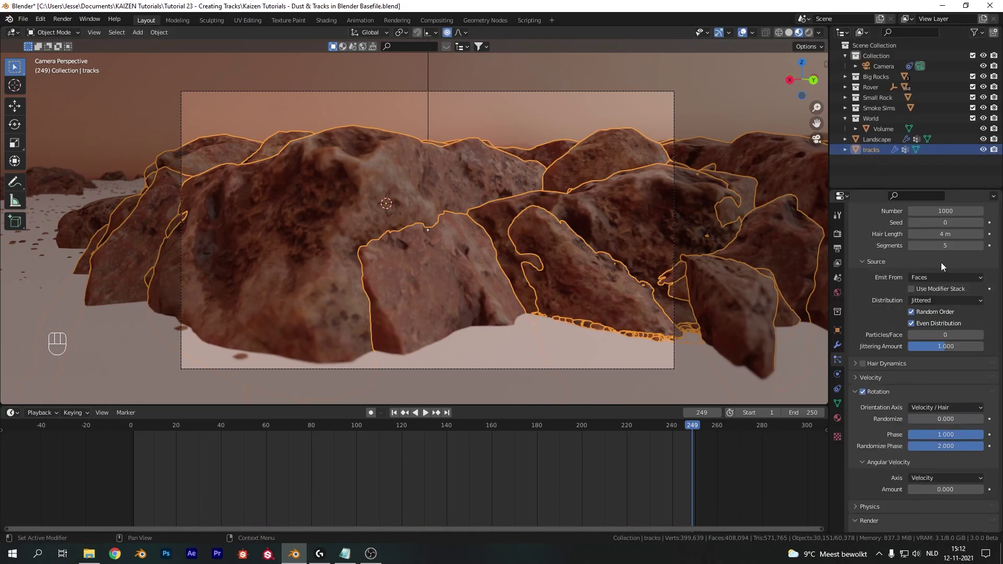
Step: Remove the copied particle system from tracks and give it a level-2 Subdivision modifier
{"action": "left_click", "coordinate": [998, 247]}
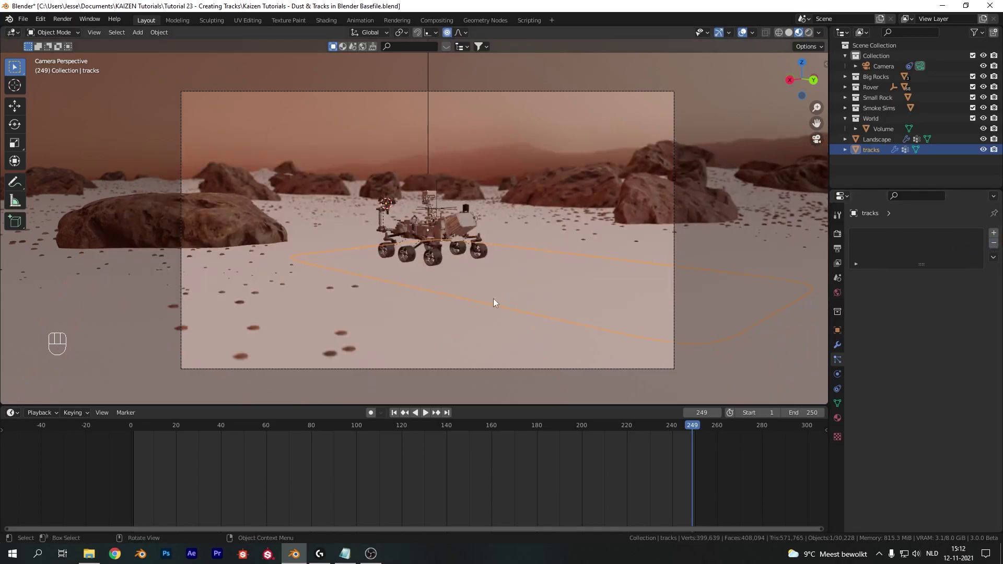
{"action": "left_click_drag", "start_coordinate": [290, 428], "coordinate": [170, 437]}
{"action": "key", "text": "Tab"}
{"action": "key", "text": "Tab"}
{"action": "left_click", "coordinate": [842, 354]}
Step: Subdivide all faces of the tracks patch into a dense vertex grid
{"action": "key", "text": "Tab"}
{"action": "key", "text": "Tab"}
{"action": "key", "text": "a"}
{"action": "left_click", "coordinate": [480, 291]}
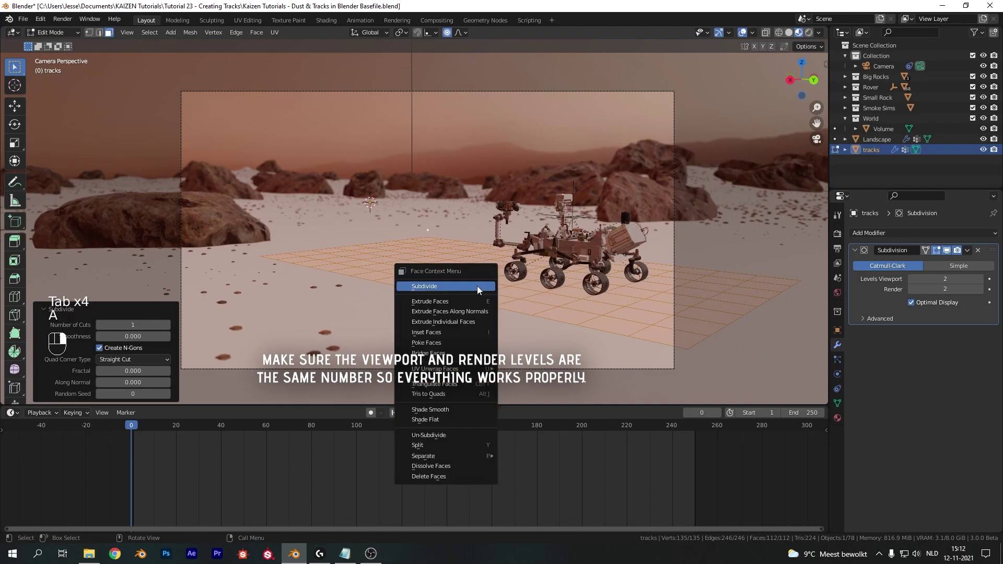
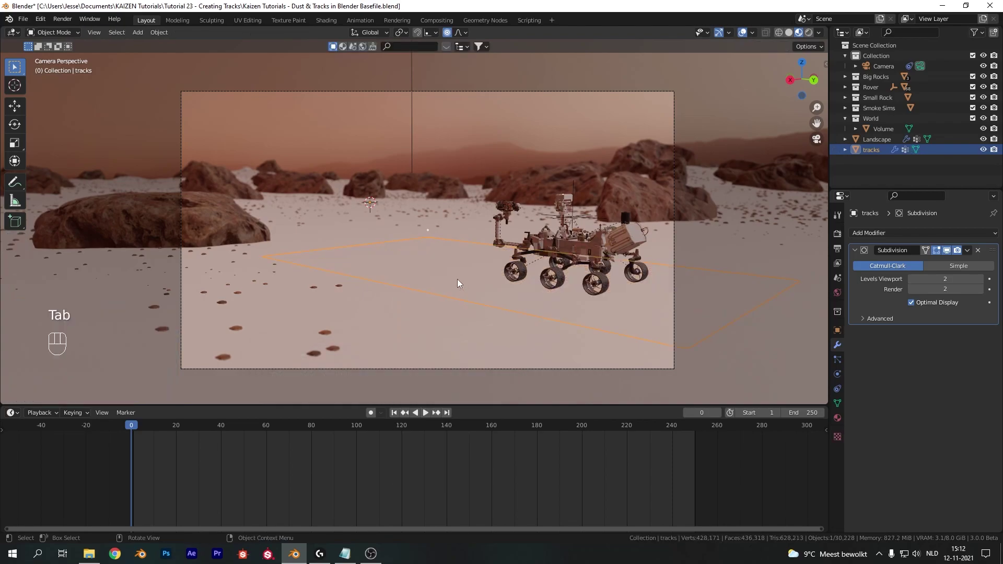
Step: Nudge the tracks patch vertices a couple of centimetres up along Z
{"action": "key", "text": "Tab"}
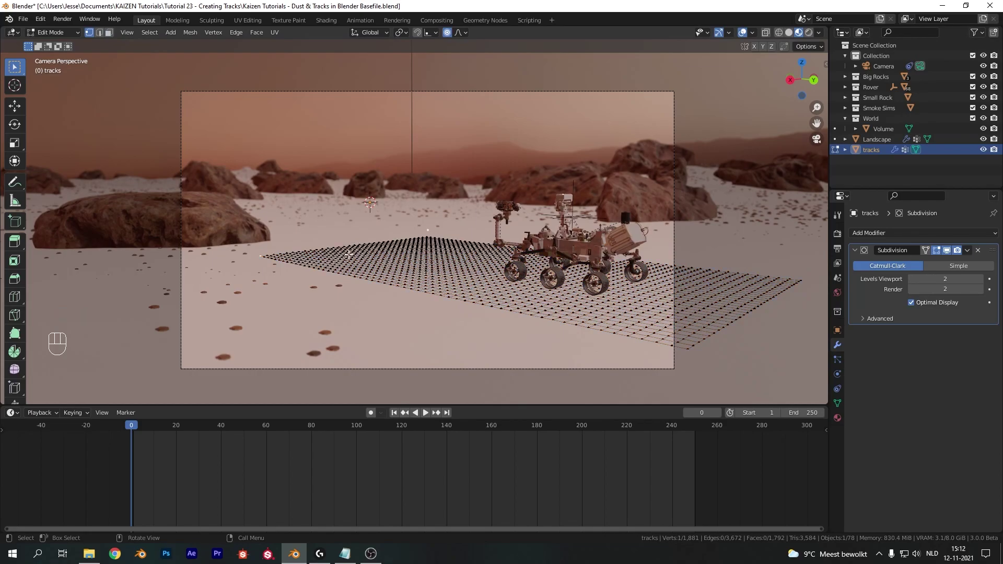
{"action": "key", "text": "g"}
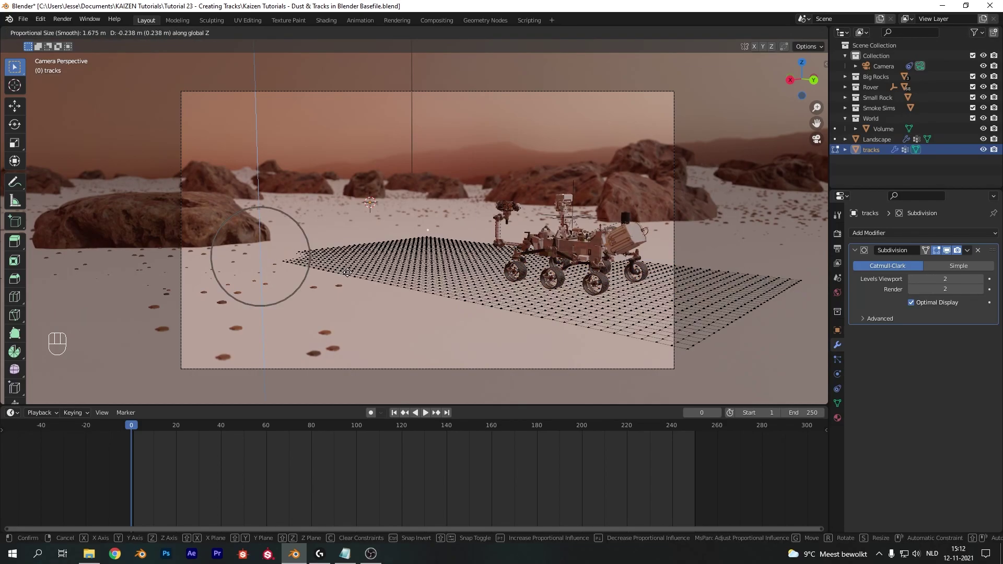
{"action": "key", "text": "g"}
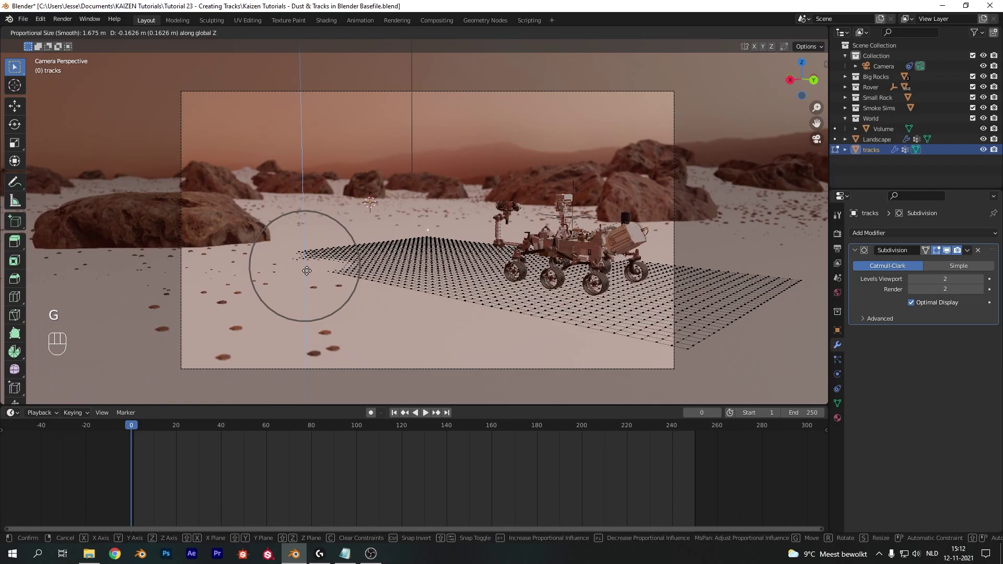
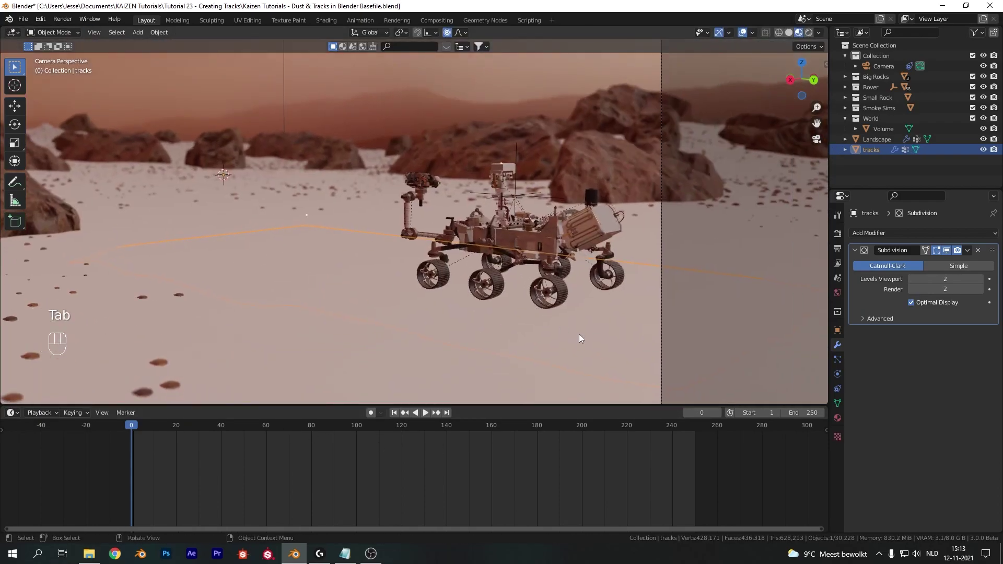
{"action": "middle_click", "coordinate": [572, 291]}
{"action": "key", "text": "g"}
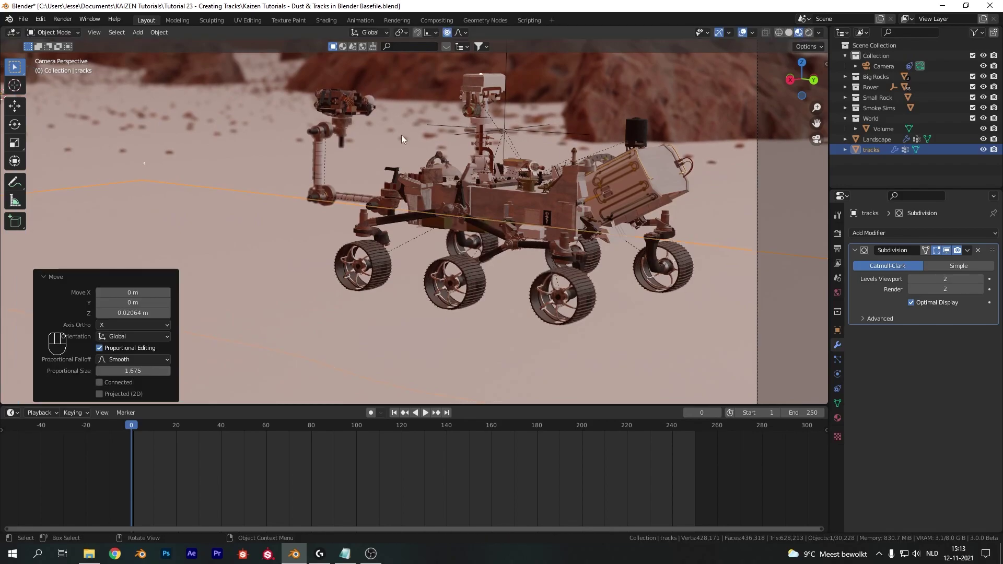
Step: Check the Landscape's material settings to match the tracks patch to the Wet and Rocky Sand material
{"action": "key", "text": "Tab"}
{"action": "left_click", "coordinate": [363, 161]}
{"action": "left_click_drag", "start_coordinate": [405, 184], "coordinate": [431, 265]}
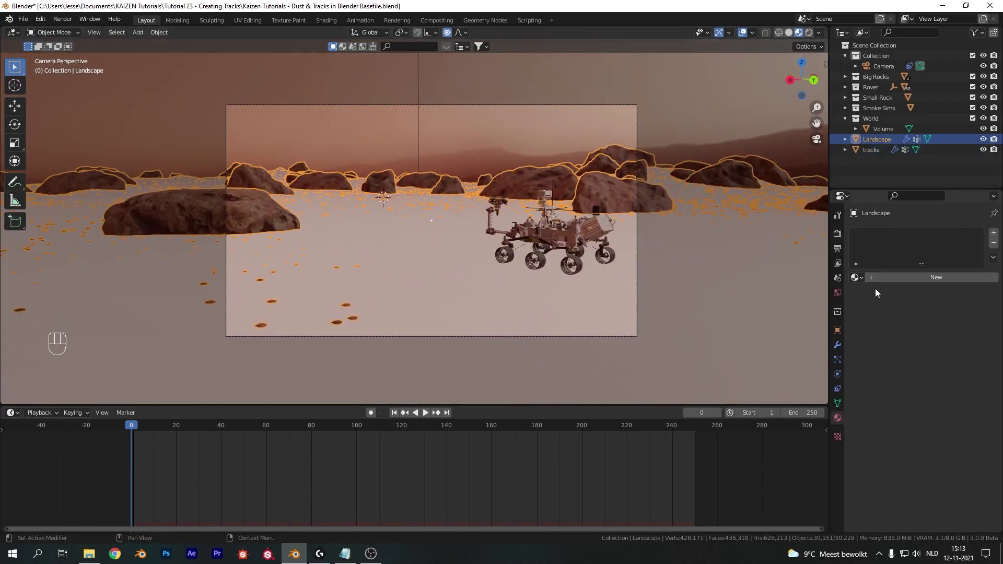
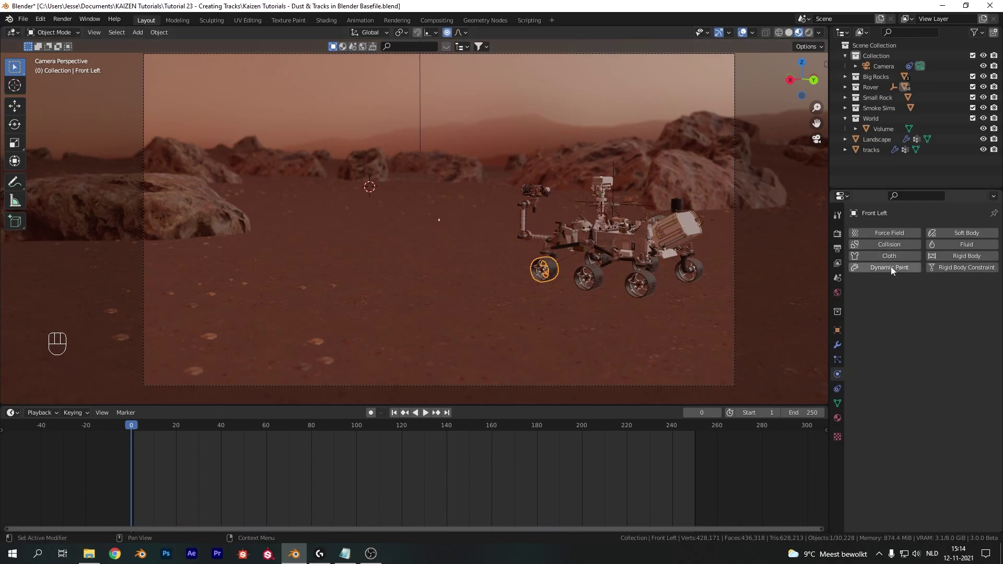
Step: Make the Front Left wheel a Dynamic Paint brush and add the other wheels to the selection
{"action": "left_click", "coordinate": [893, 270]}
{"action": "left_click_drag", "start_coordinate": [931, 347], "coordinate": [930, 375]}
{"action": "left_click_drag", "start_coordinate": [928, 380], "coordinate": [677, 389]}
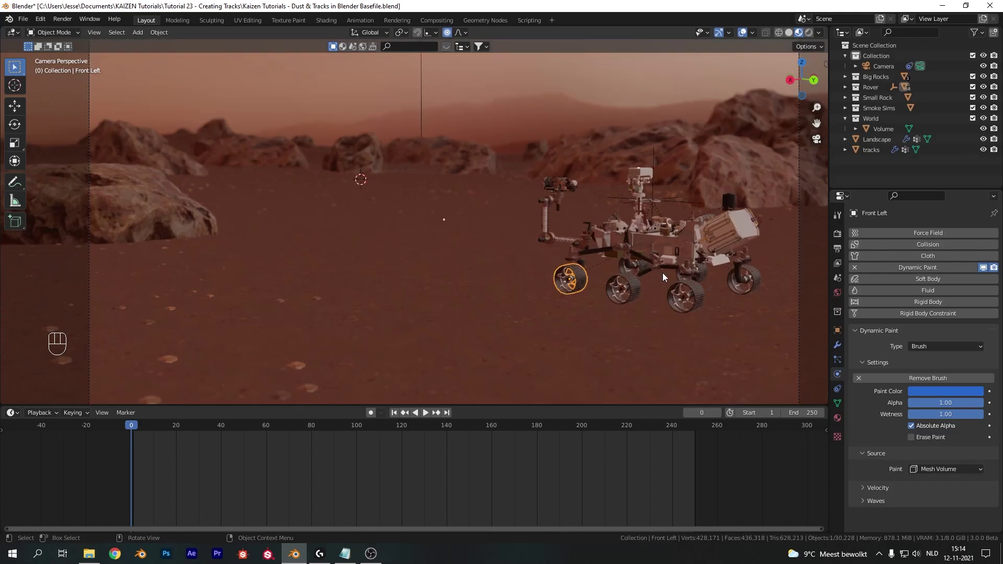
{"action": "left_click_drag", "start_coordinate": [691, 261], "coordinate": [511, 307]}
{"action": "left_click", "coordinate": [512, 308]}
{"action": "left_click_drag", "start_coordinate": [499, 338], "coordinate": [479, 349]}
{"action": "left_click_drag", "start_coordinate": [459, 297], "coordinate": [526, 311]}
{"action": "left_click_drag", "start_coordinate": [528, 336], "coordinate": [512, 323]}
{"action": "left_click", "coordinate": [501, 315]}
Step: Copy the brush modifier to the other wheels via Link/Transfer Data and verify the Back Left wheel
{"action": "left_click", "coordinate": [487, 283]}
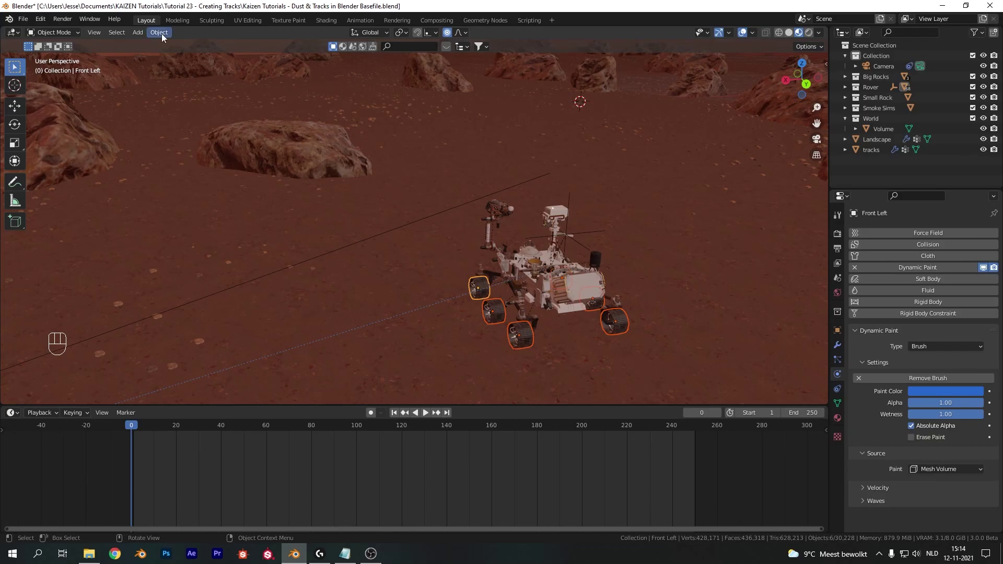
{"action": "left_click_drag", "start_coordinate": [166, 37], "coordinate": [561, 311]}
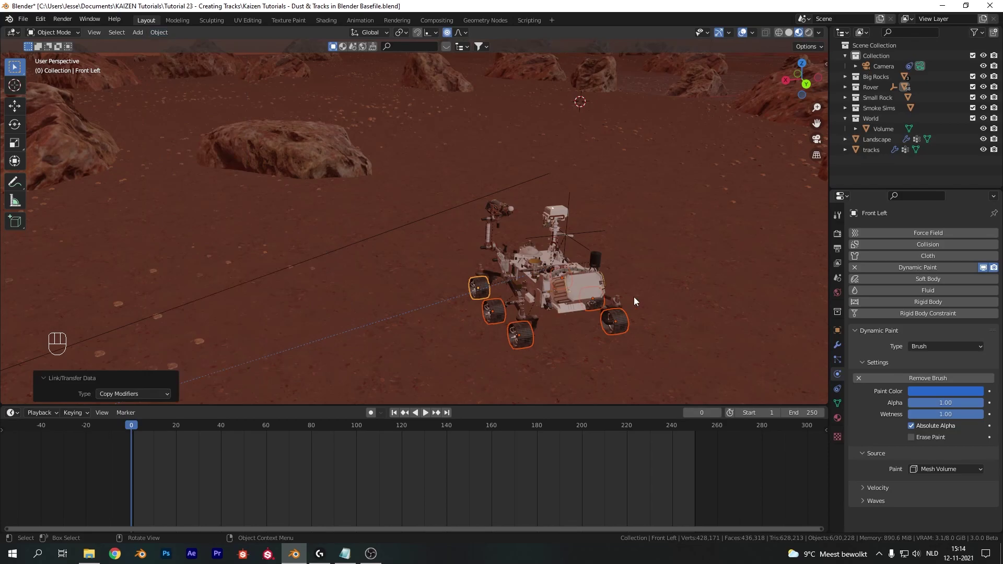
{"action": "left_click", "coordinate": [496, 317]}
{"action": "left_click", "coordinate": [531, 339]}
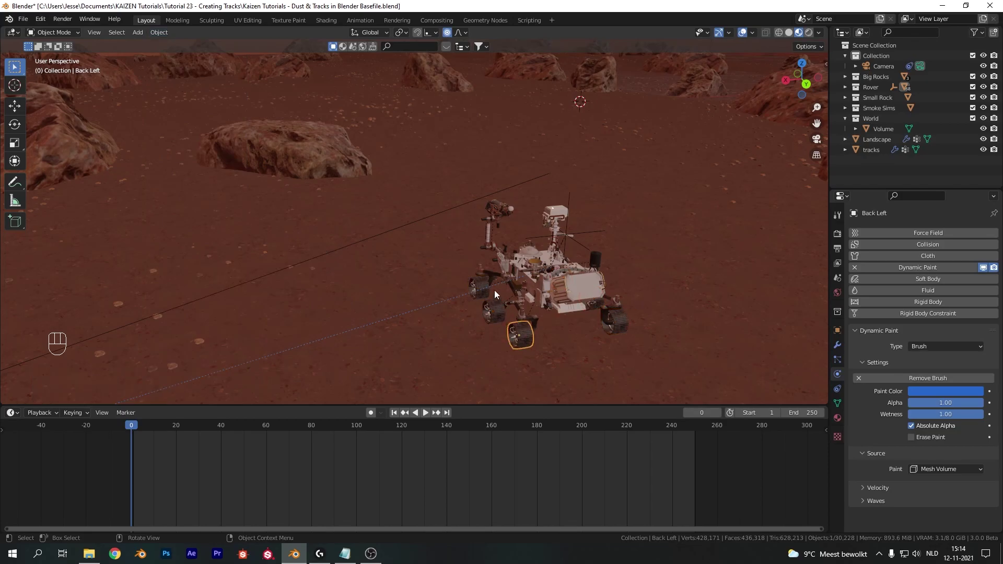
{"action": "left_click", "coordinate": [485, 283]}
{"action": "key", "text": "KP_0"}
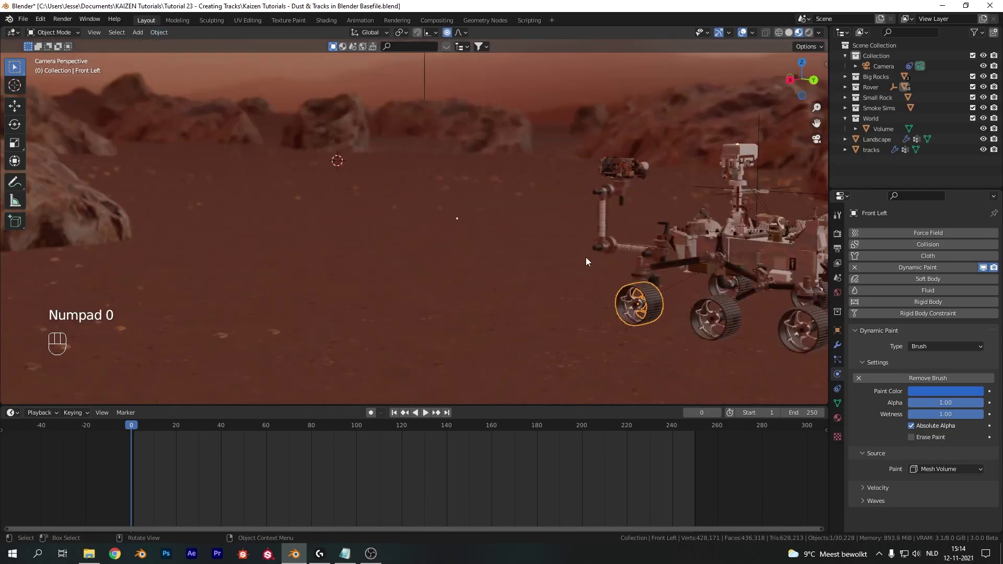
Step: Play the timeline so the tracks Displace canvas caches wheel grooves, then lower the landscape beneath it
{"action": "left_click", "coordinate": [516, 292]}
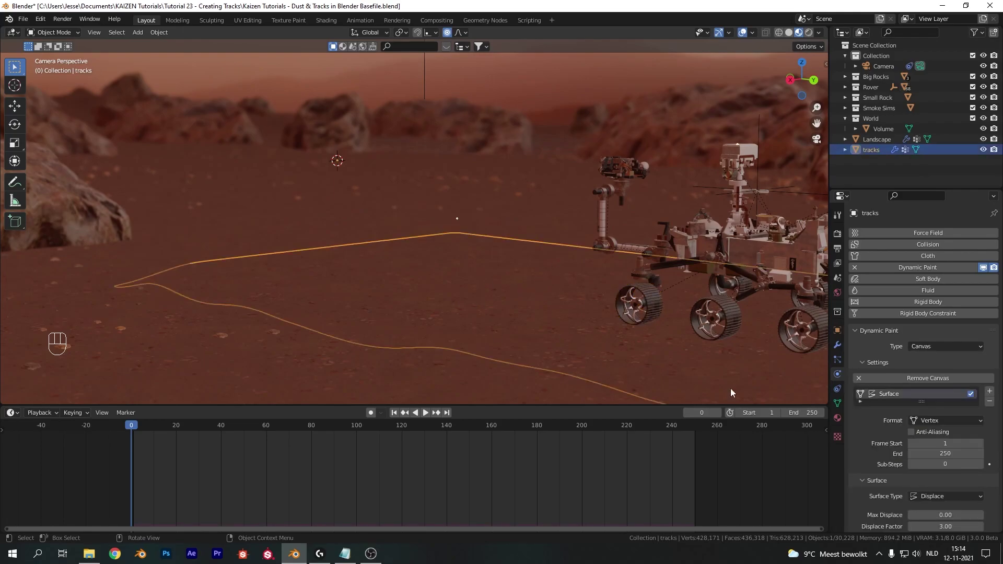
{"action": "left_click_drag", "start_coordinate": [918, 469], "coordinate": [593, 300]}
{"action": "key", "text": "z"}
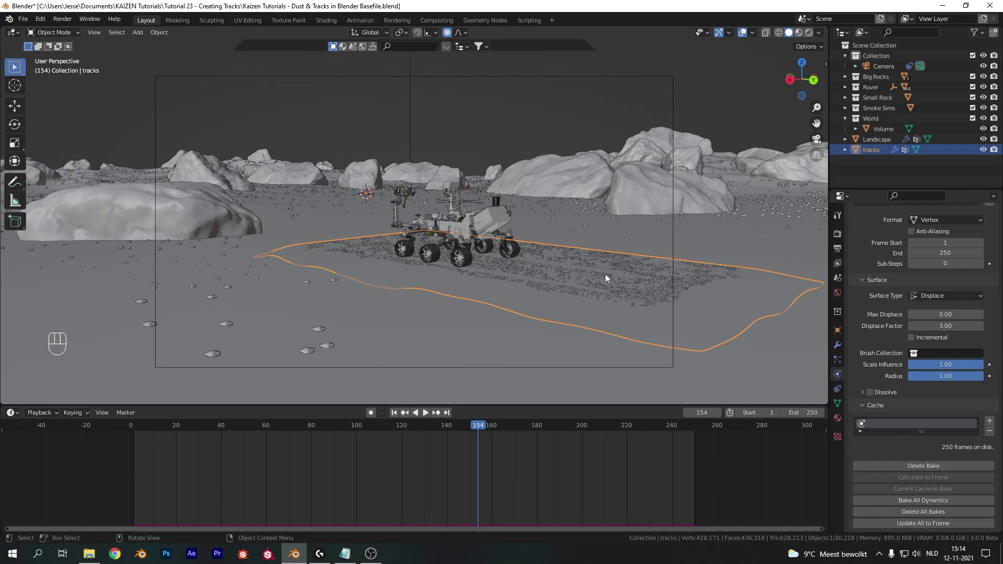
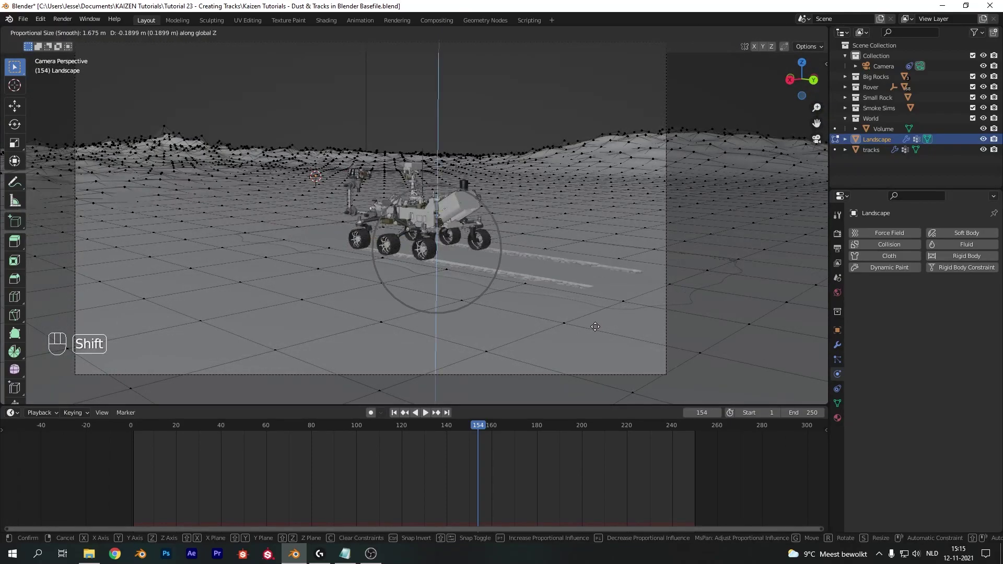
{"action": "key", "text": "Tab"}
{"action": "left_click_drag", "start_coordinate": [529, 211], "coordinate": [510, 228]}
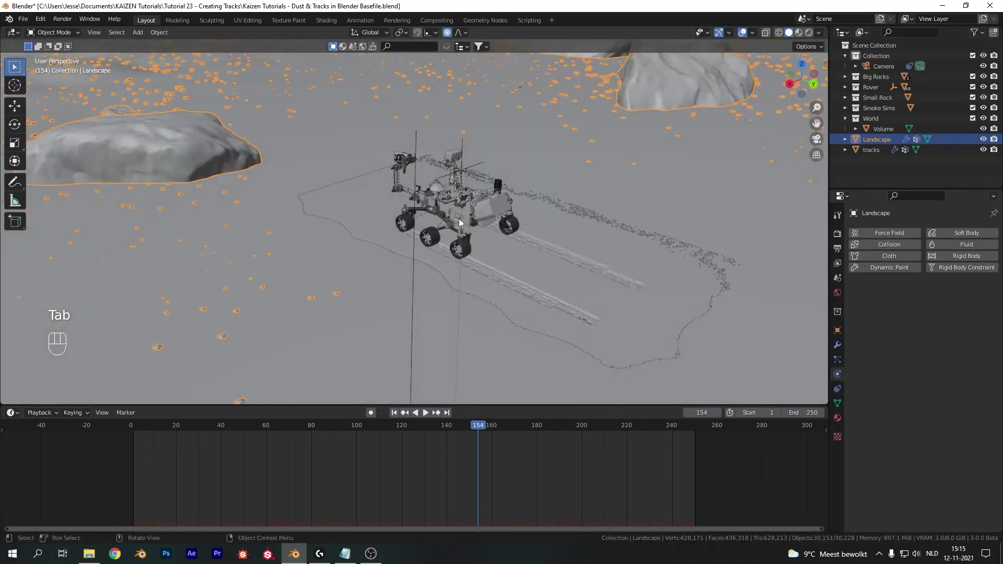
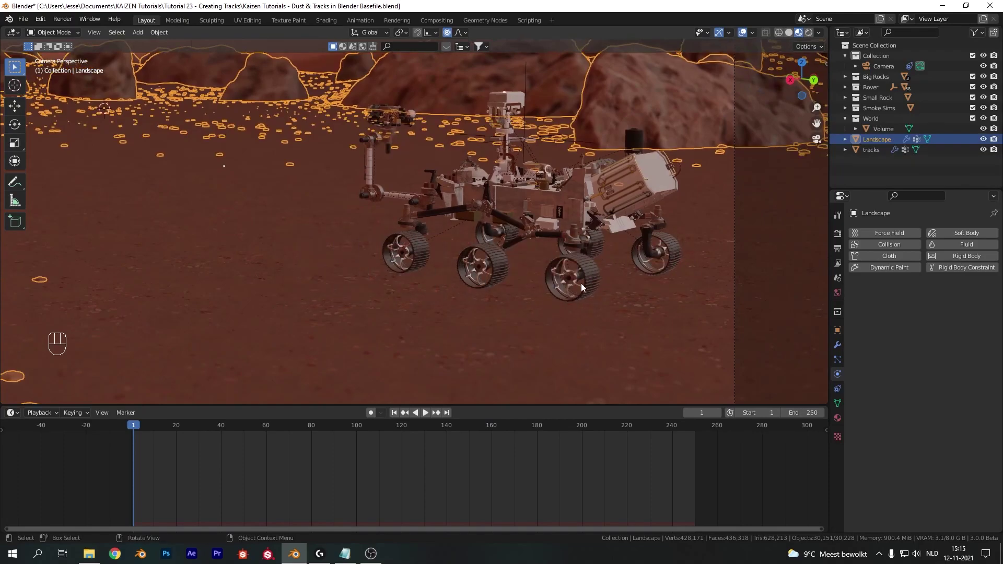
Step: Add a plane named SmokeSim and move it into the Smoke Sims collection
{"action": "key", "text": "shift+a"}
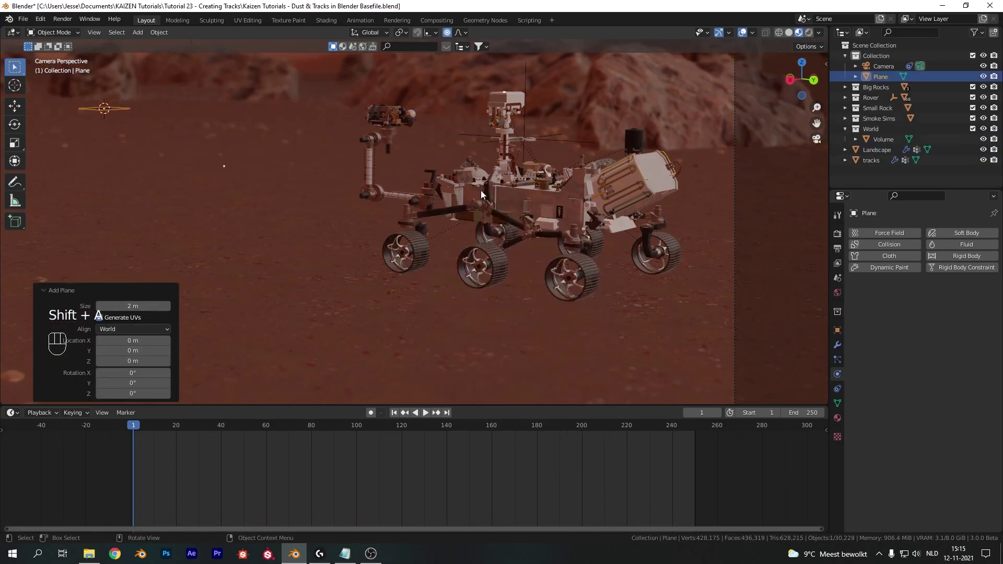
{"action": "key", "text": "m"}
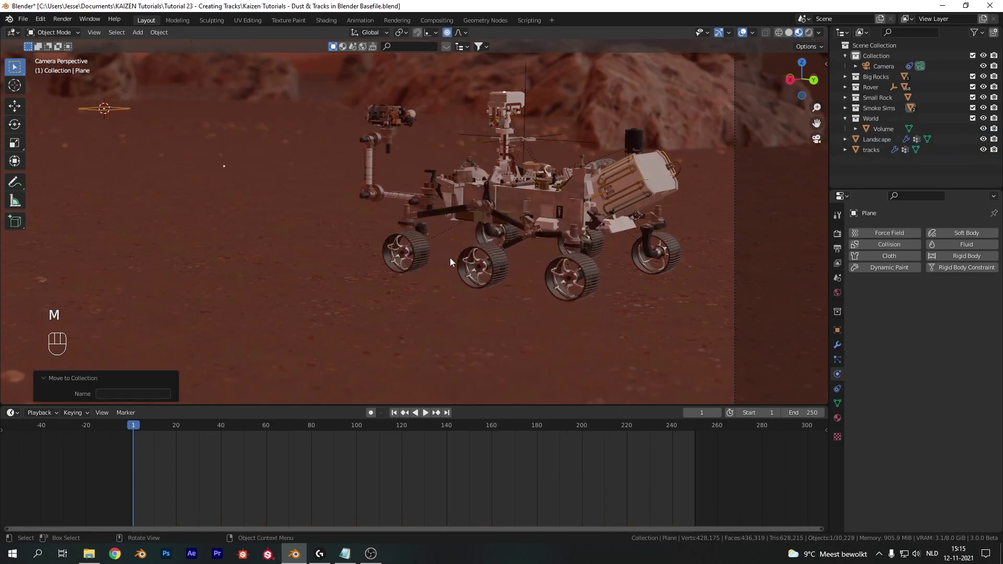
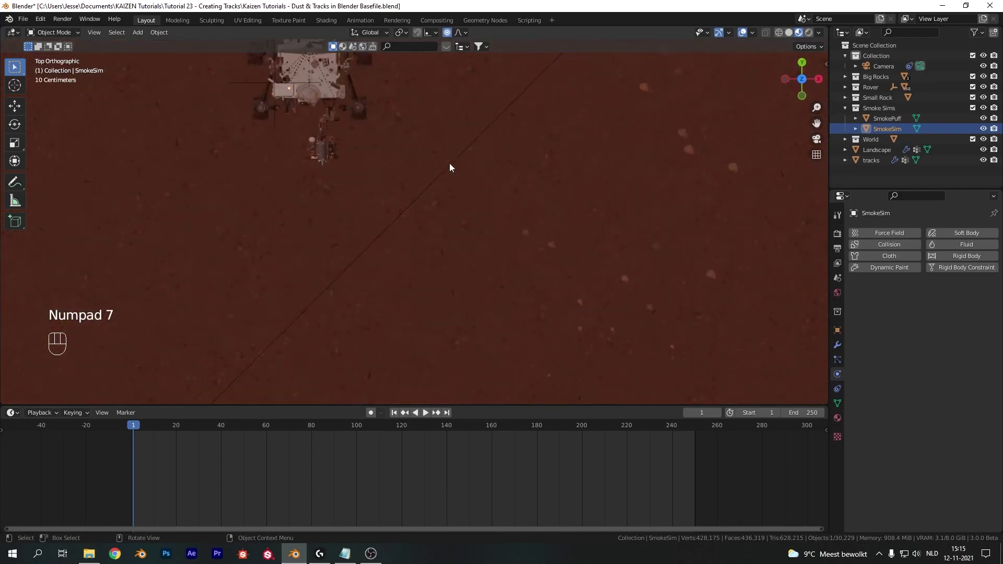
Step: In solid shading, move the SmokeSim plane over to sit at the rover's back wheel
{"action": "key", "text": "z"}
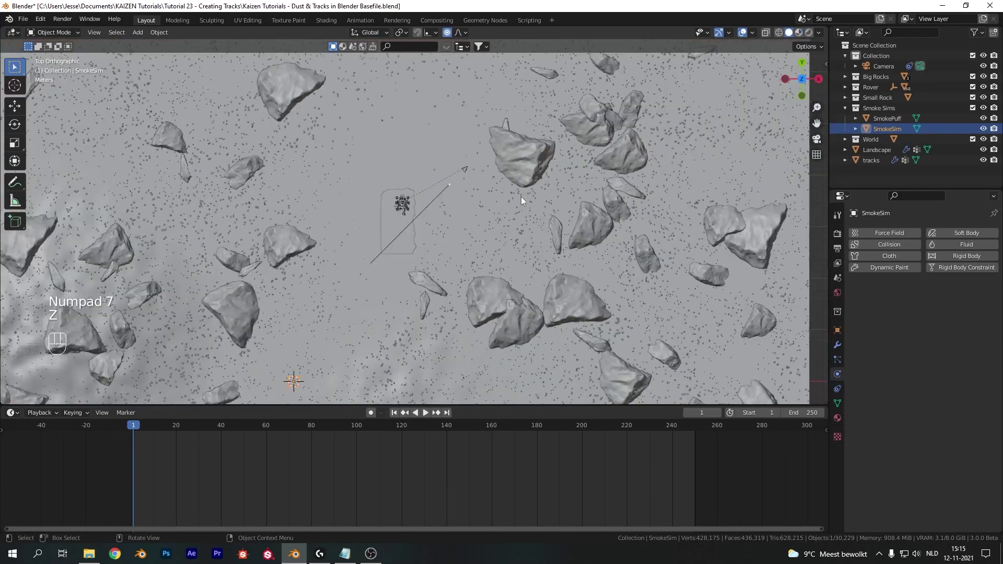
{"action": "key", "text": "g"}
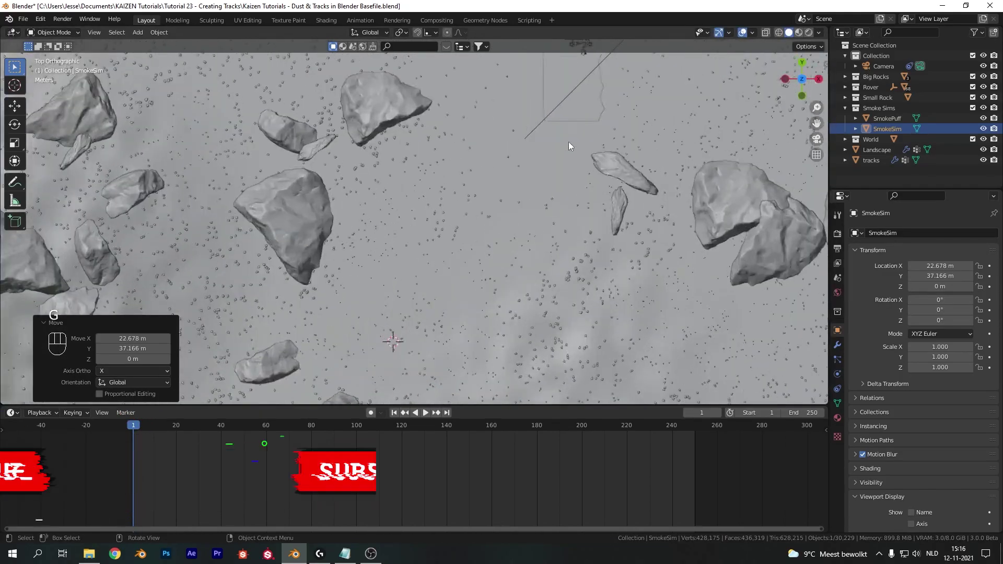
{"action": "left_click_drag", "start_coordinate": [471, 249], "coordinate": [397, 339]}
{"action": "left_click_drag", "start_coordinate": [519, 221], "coordinate": [405, 342]}
{"action": "middle_click", "coordinate": [437, 287]}
{"action": "middle_click", "coordinate": [473, 218]}
{"action": "key", "text": "g"}
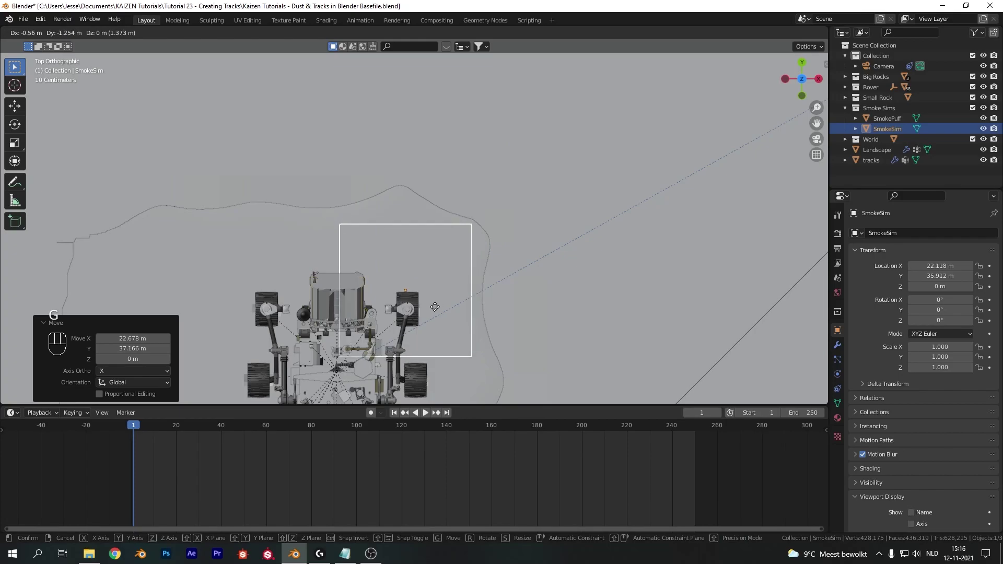
{"action": "key", "text": "KP_0"}
Step: Tilt the plane -60° on X, raise it slightly, and scale it on Y and X into a thin strip behind the wheel
{"action": "key", "text": "r"}
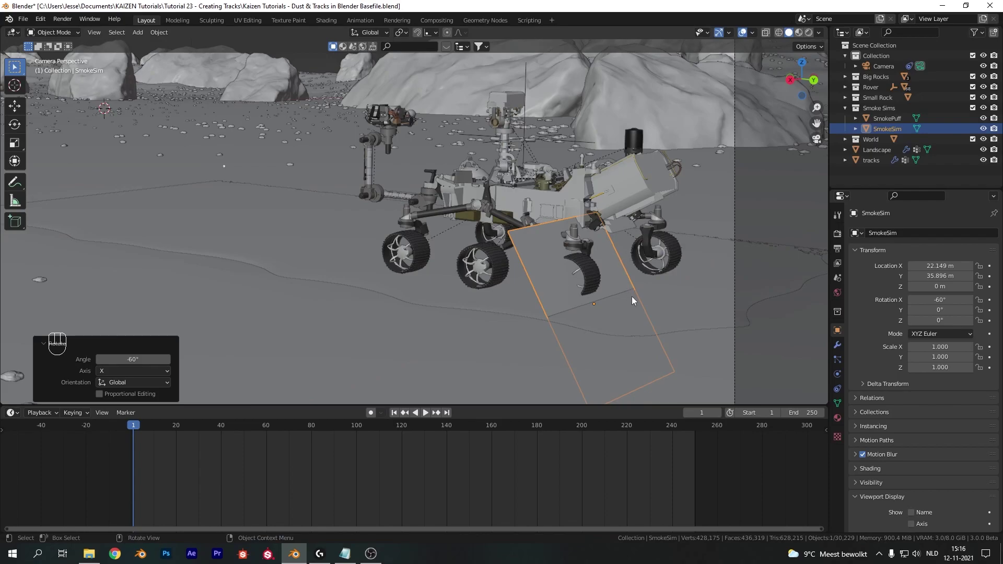
{"action": "key", "text": "g"}
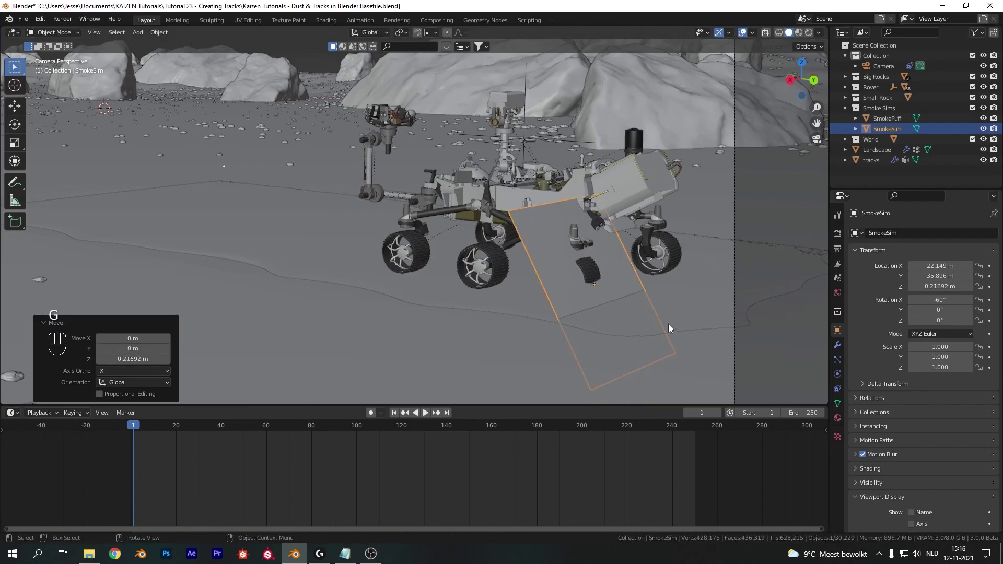
{"action": "key", "text": "s"}
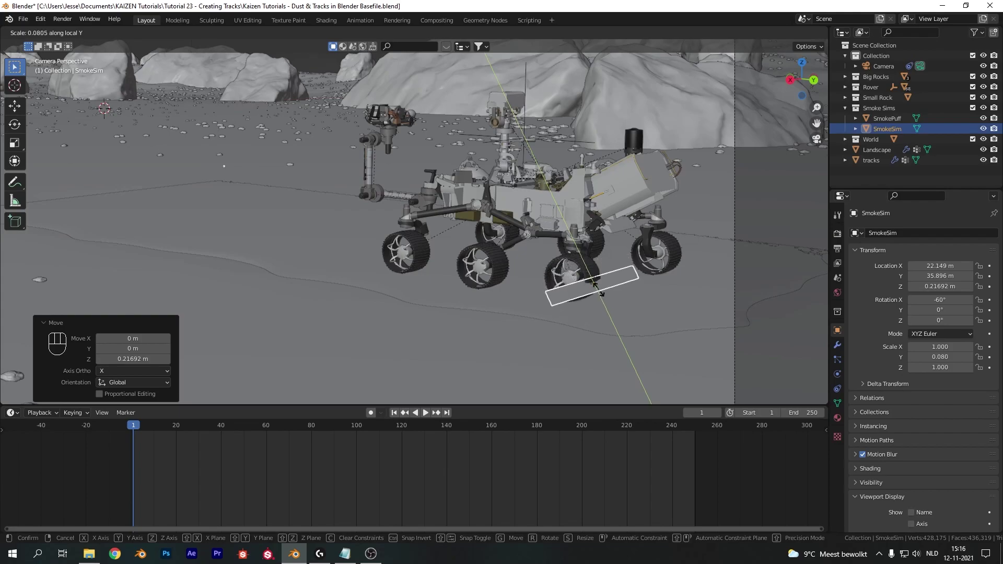
{"action": "key", "text": "s"}
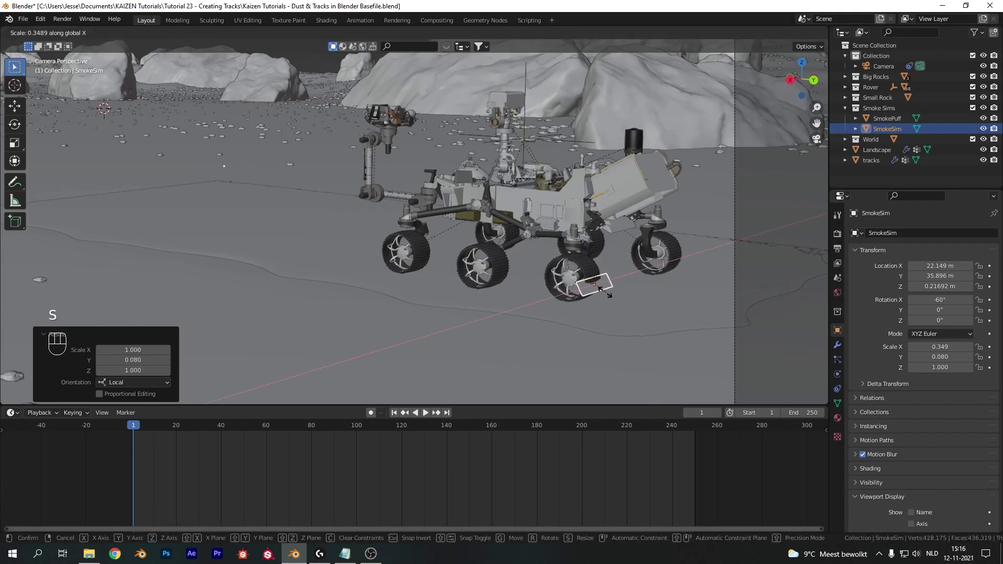
{"action": "key", "text": "g"}
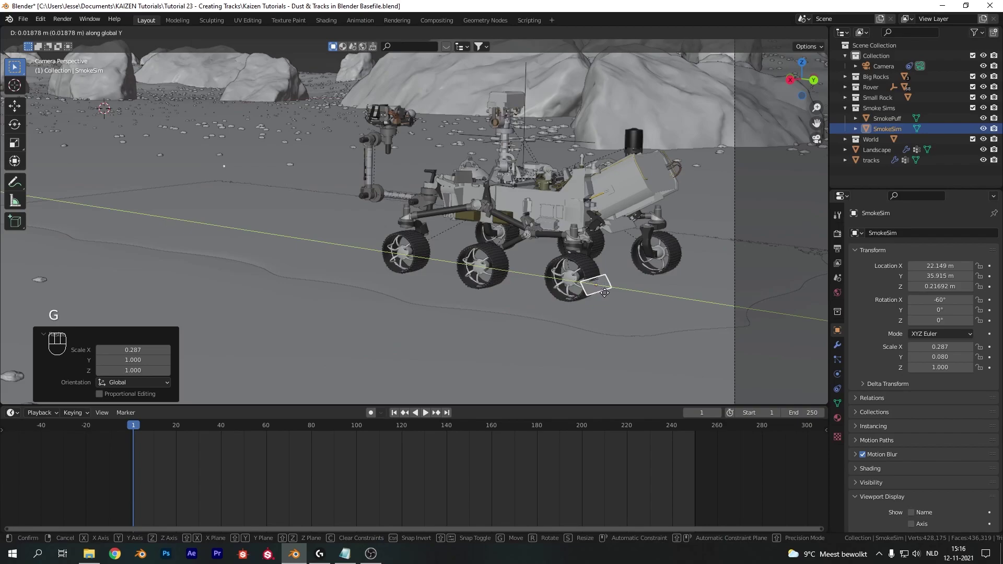
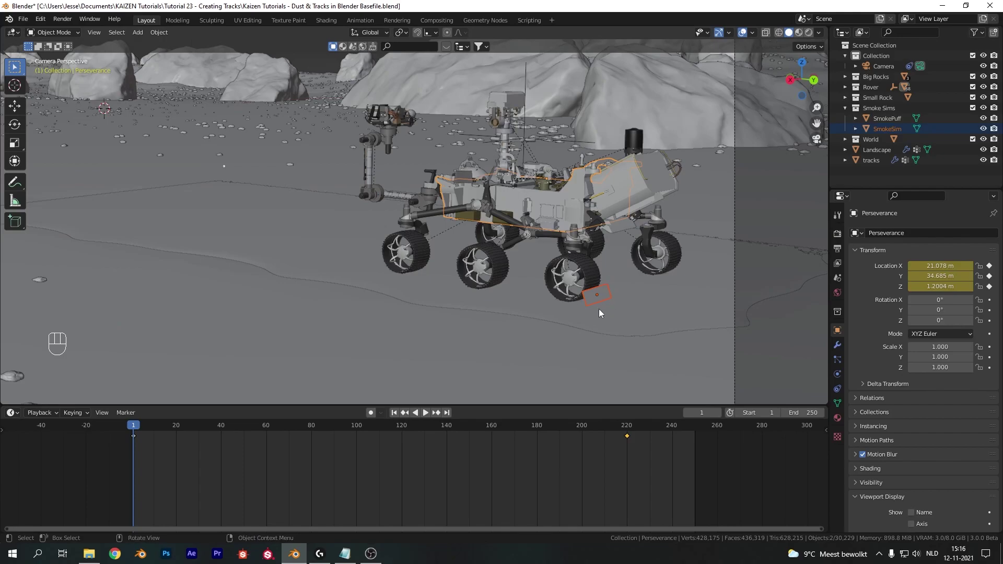
Step: Parent SmokeSim to the Perseverance rover with Object (Keep Transform)
{"action": "key", "text": "ctrl+p"}
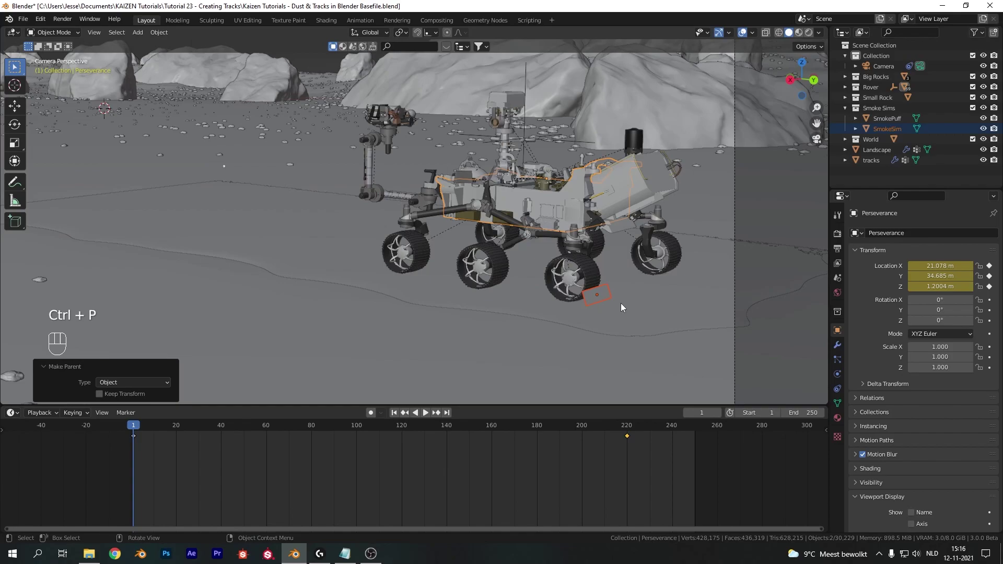
Step: Add a particle system to SmokeSim rendered as SmokePuff object instances
{"action": "left_click_drag", "start_coordinate": [441, 427], "coordinate": [632, 264]}
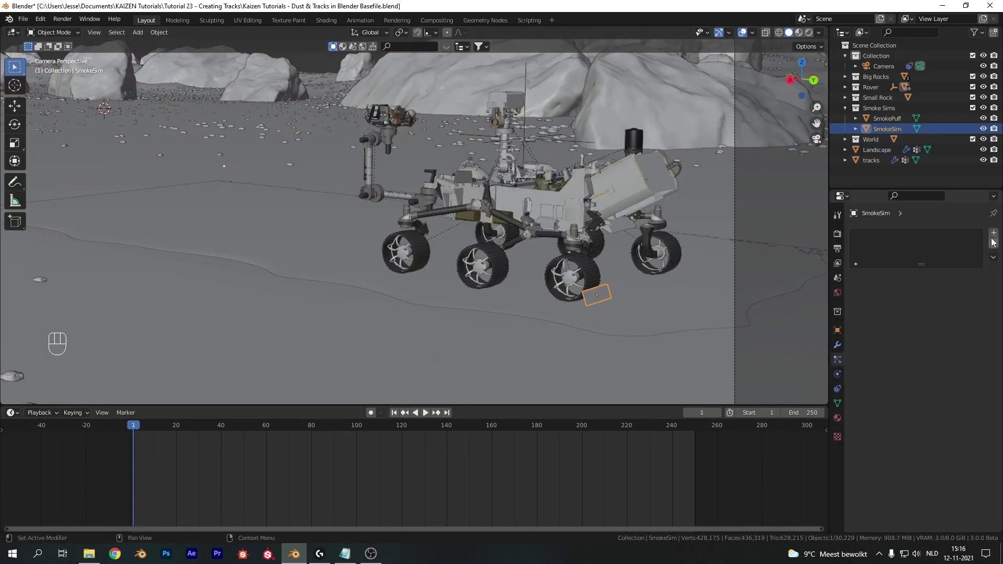
{"action": "left_click", "coordinate": [1000, 235]}
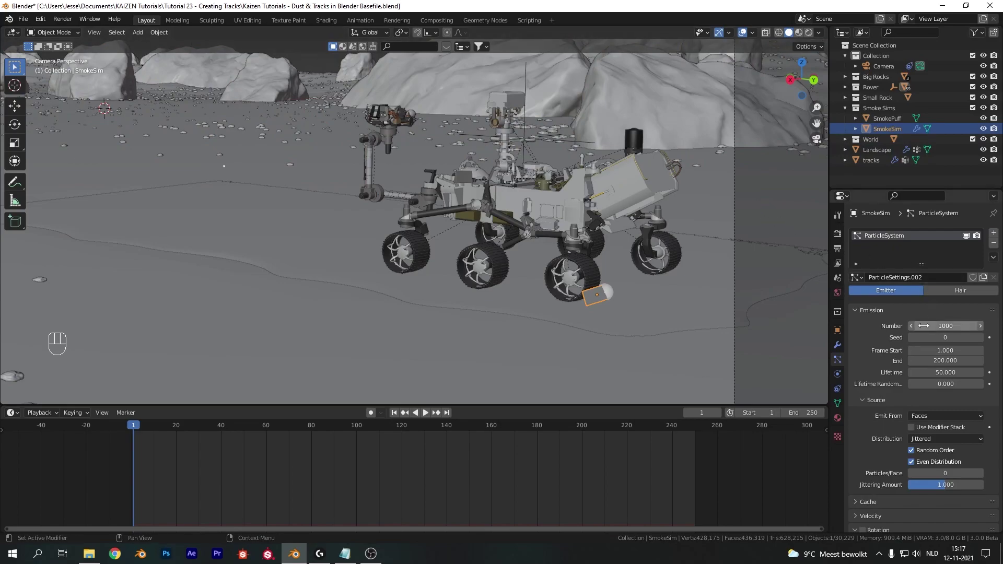
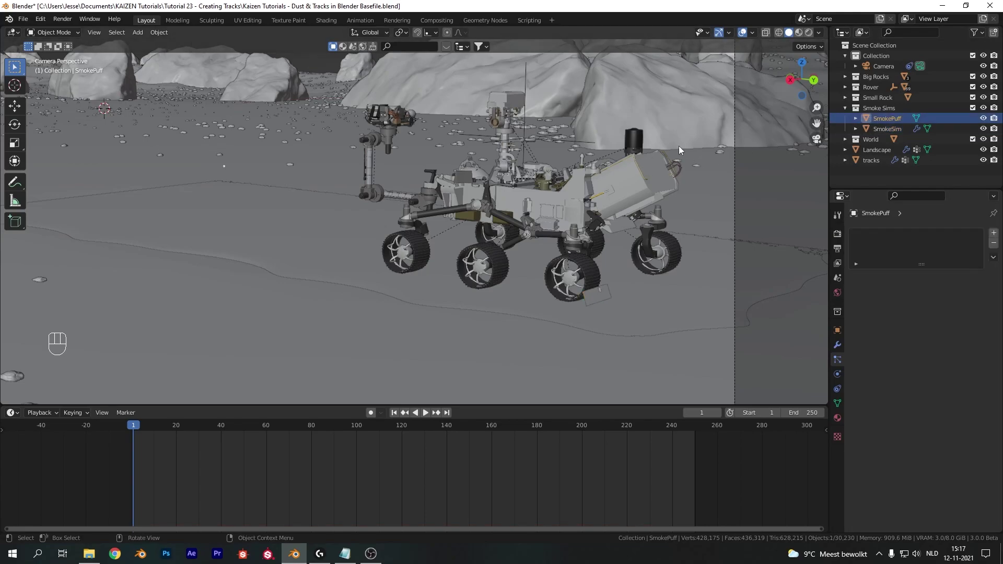
{"action": "key", "text": "KP_Divide"}
{"action": "key", "text": "z"}
Step: Set the puff instance scale to 0.8 with 0.8 scale randomness and preview the trail in playback
{"action": "left_click_drag", "start_coordinate": [583, 208], "coordinate": [554, 208]}
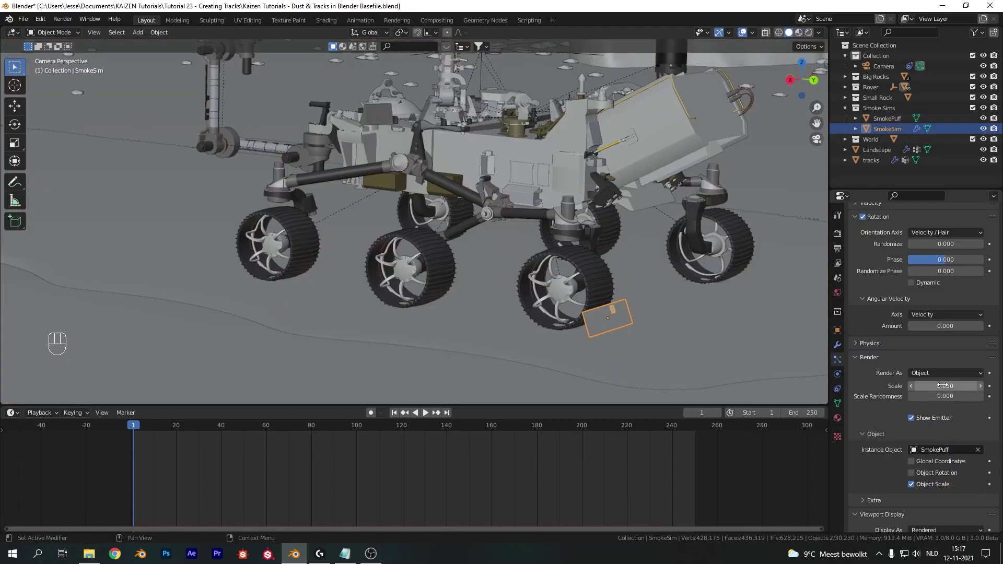
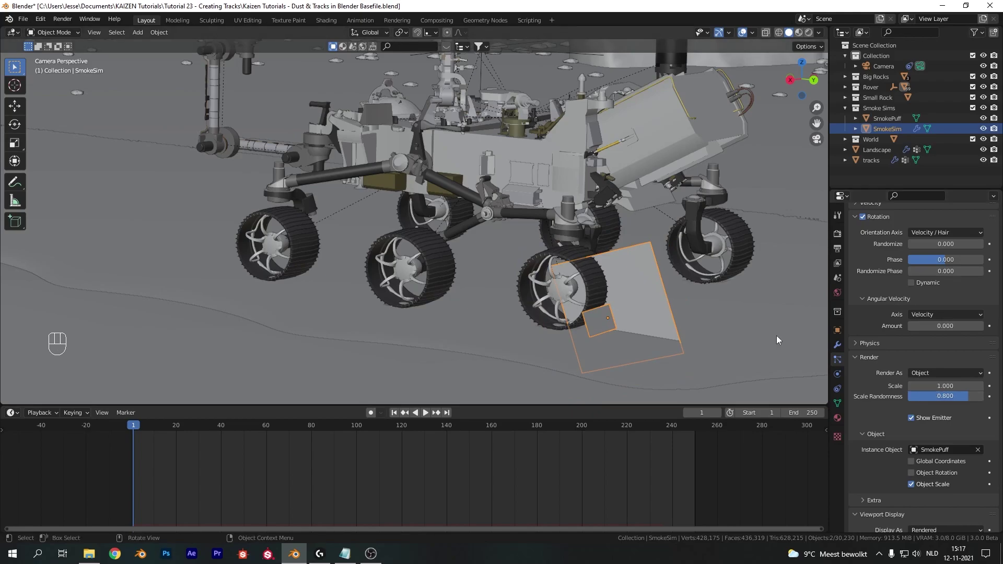
{"action": "left_click_drag", "start_coordinate": [933, 383], "coordinate": [772, 317]}
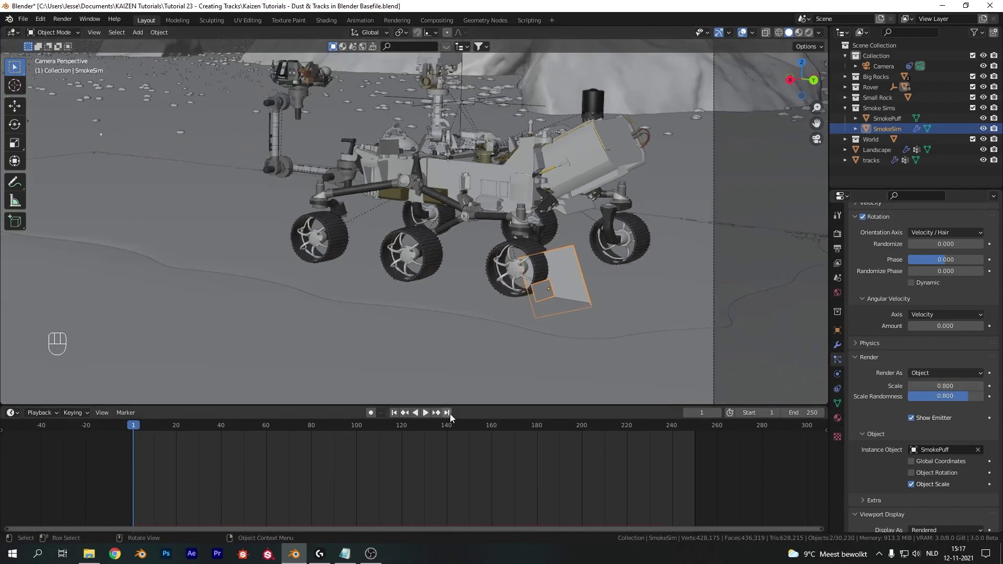
{"action": "key", "text": "space"}
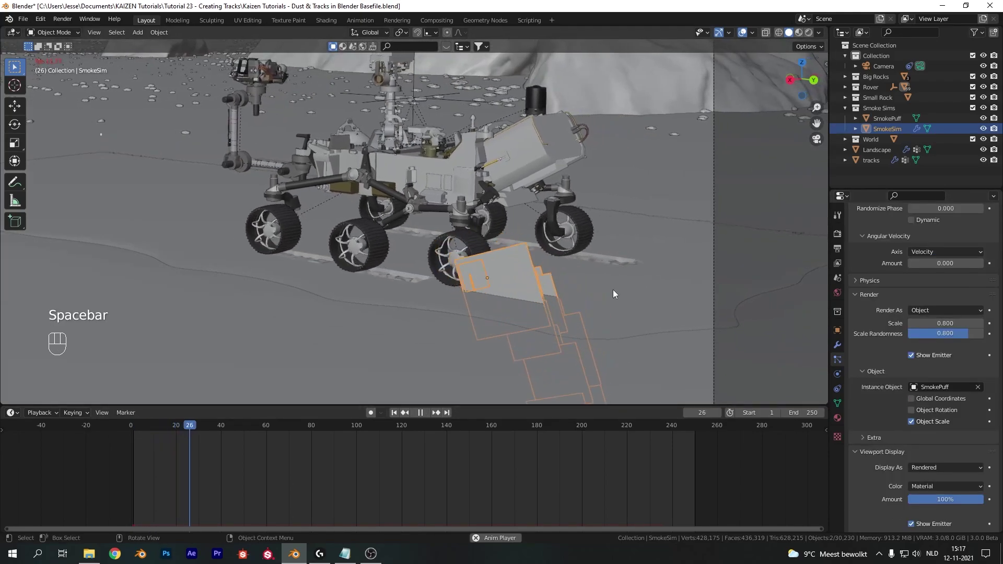
{"action": "key", "text": "space"}
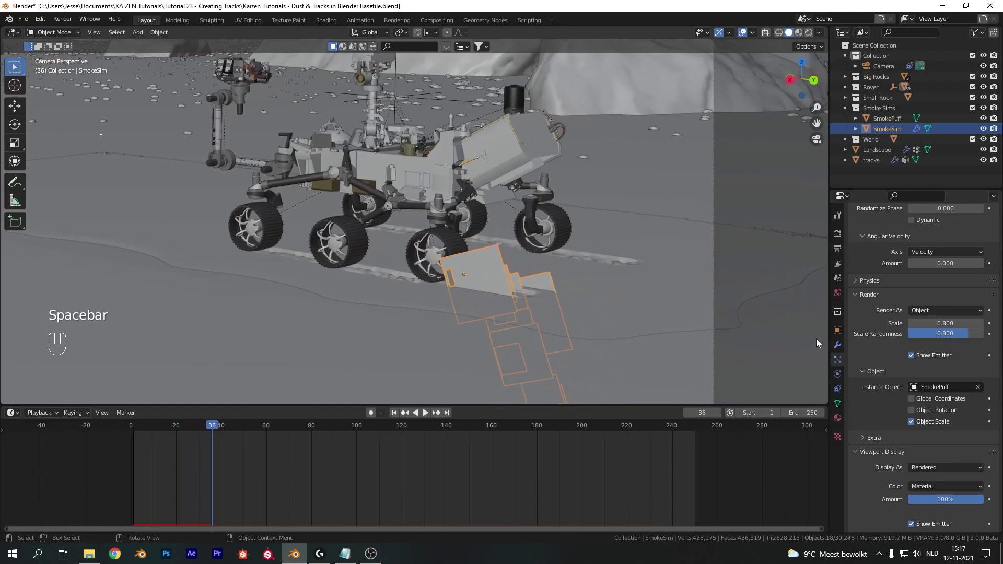